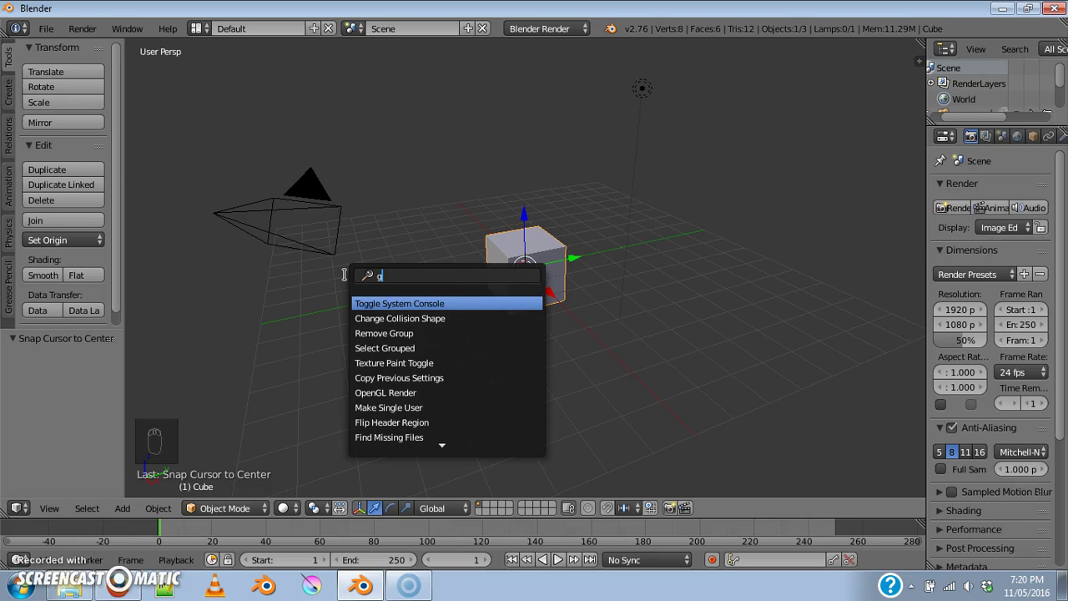
# Cancel the free move of the cube and set the 3D cursor below and left of it
pyautogui.press('BackSpace')
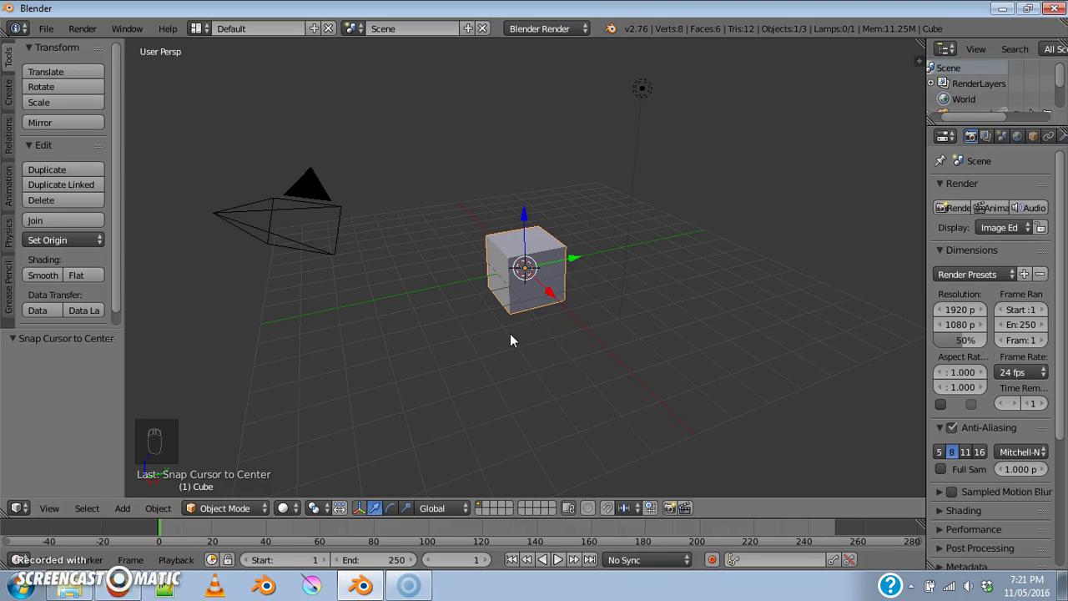
pyautogui.moveTo(263, 218); pyautogui.dragTo(425, 270)
pyautogui.moveTo(397, 297); pyautogui.dragTo(396, 377)
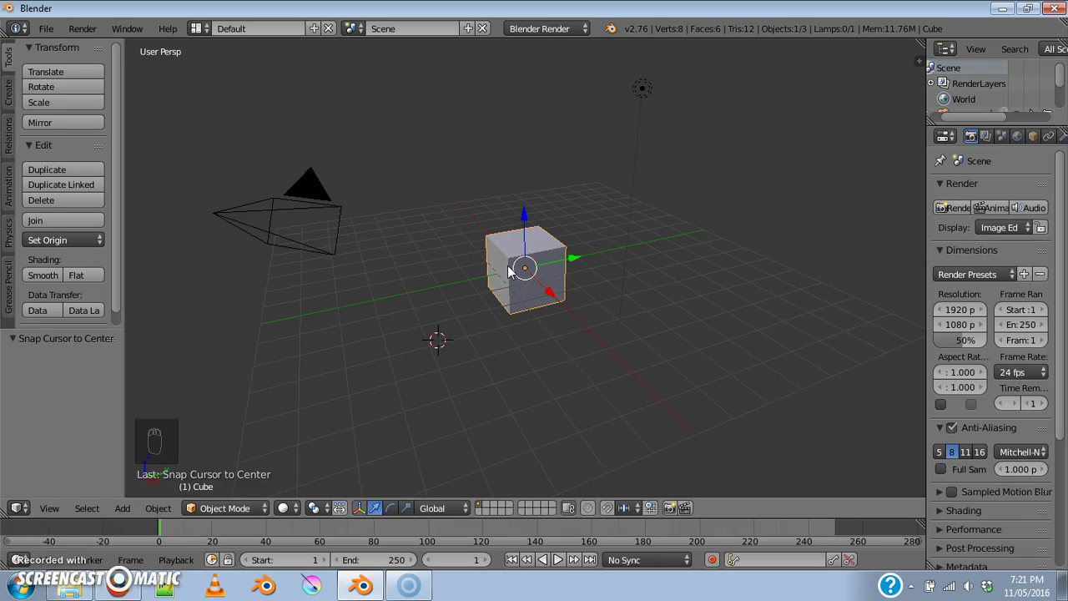
# Grab the cube with G and shift it roughly -1.98 along the Y axis
pyautogui.press('g')
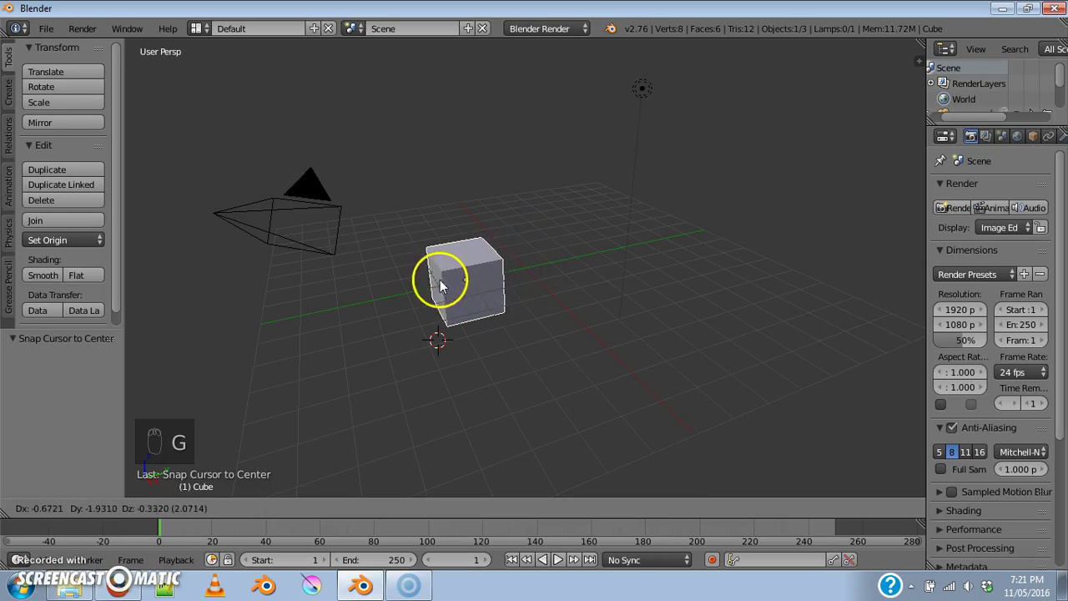
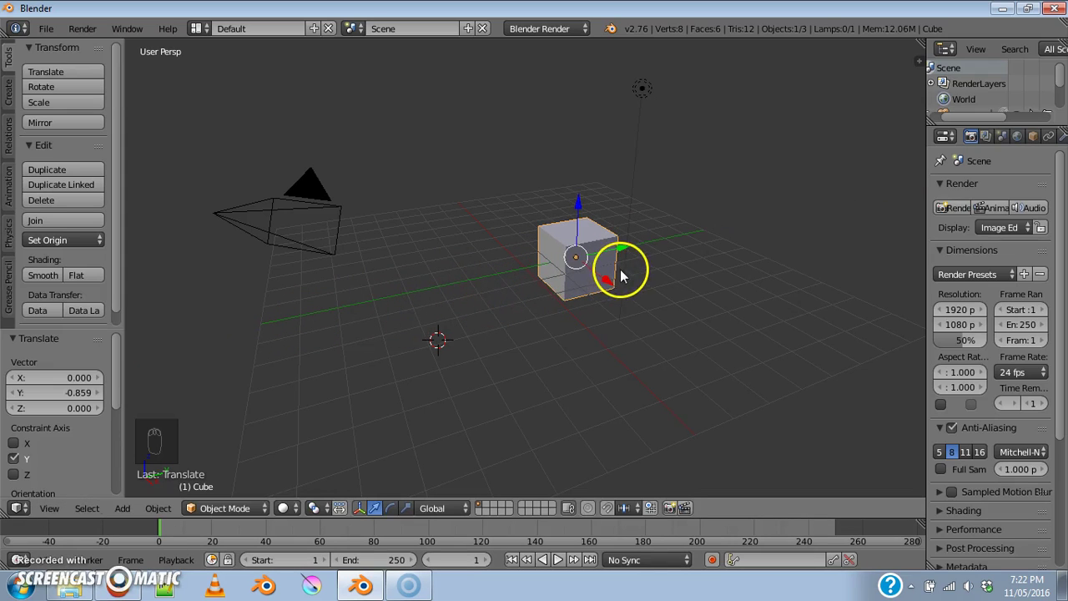
pyautogui.press('g')
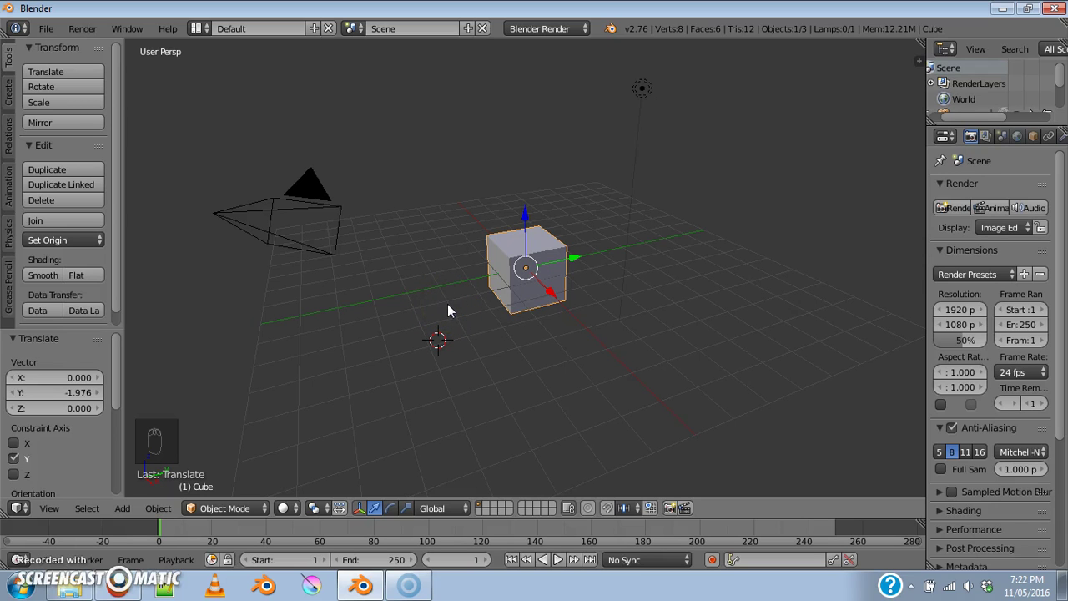
pyautogui.moveTo(444, 256); pyautogui.dragTo(667, 204)
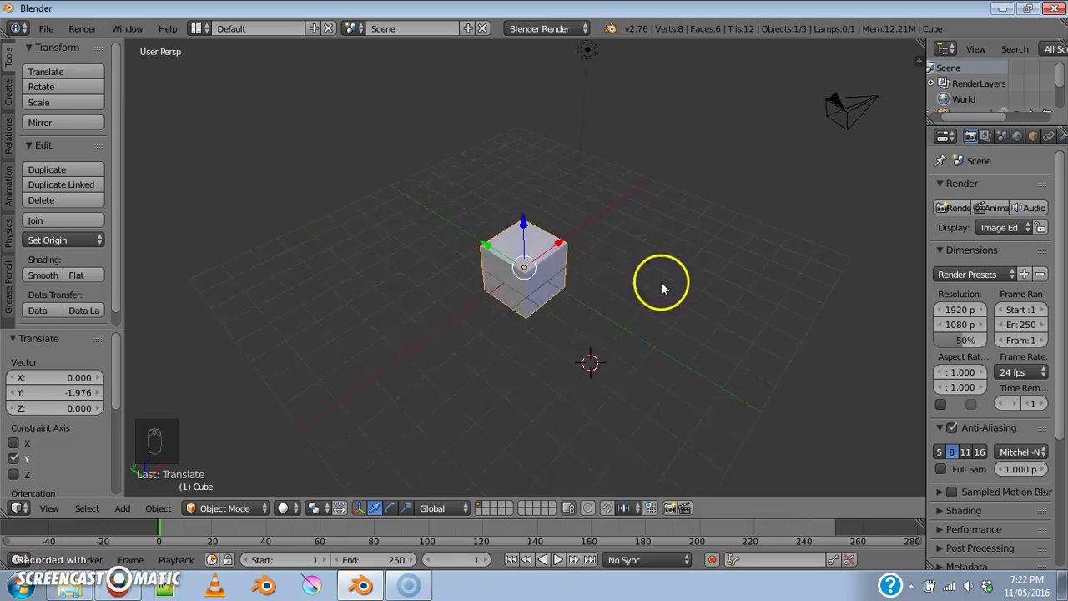
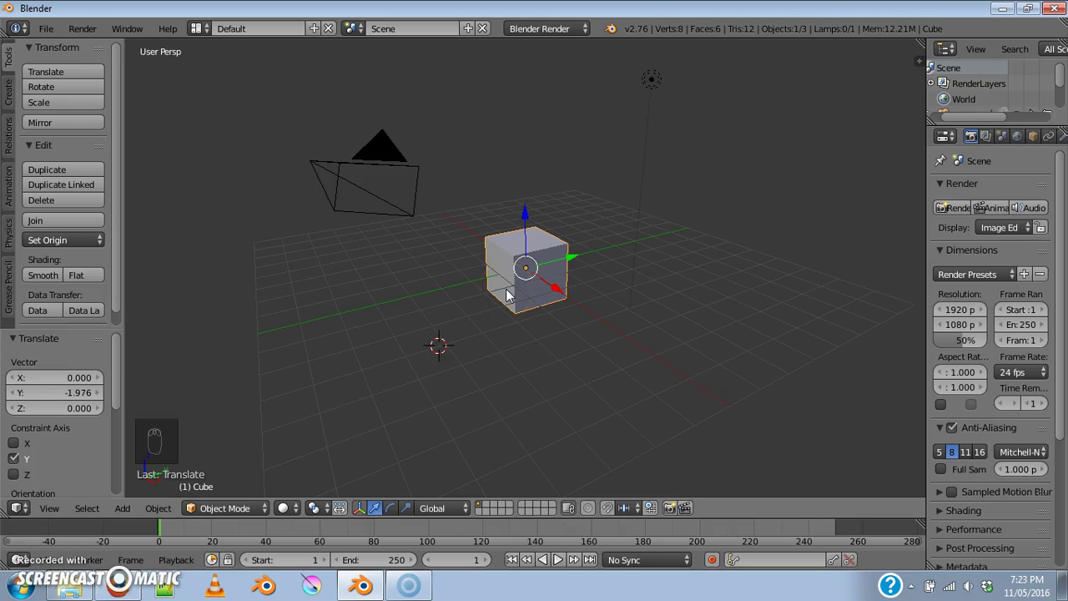
pyautogui.press('KP_7')
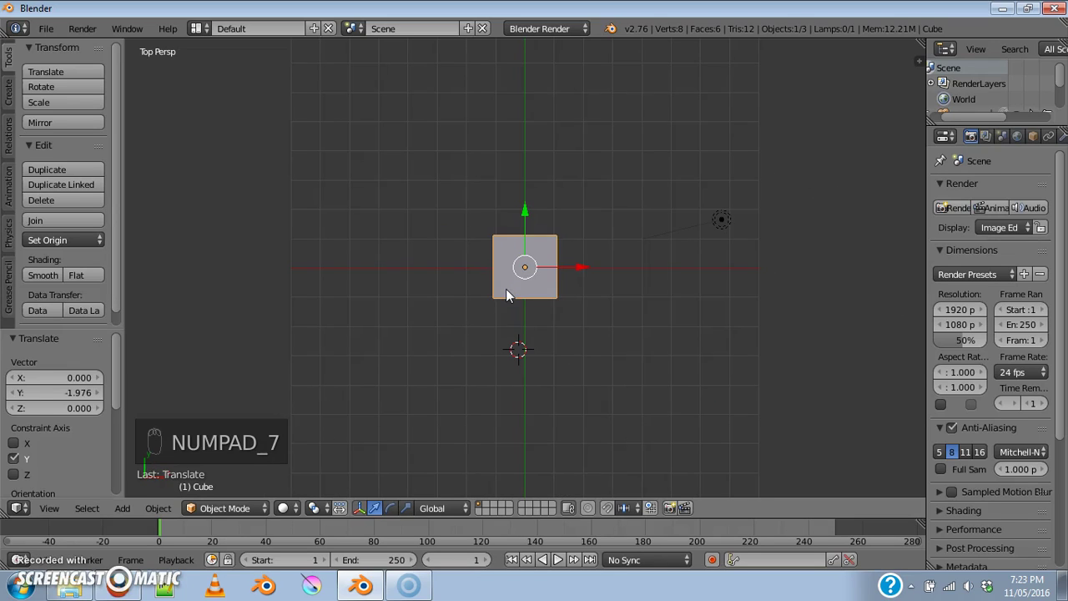
pyautogui.press('KP_1')
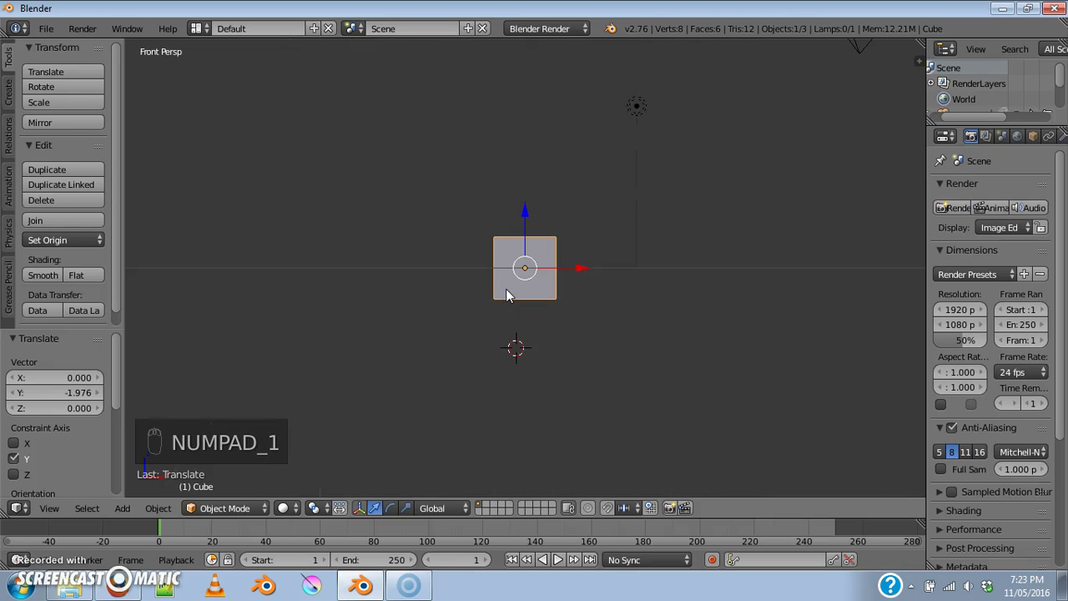
pyautogui.press('KP_3')
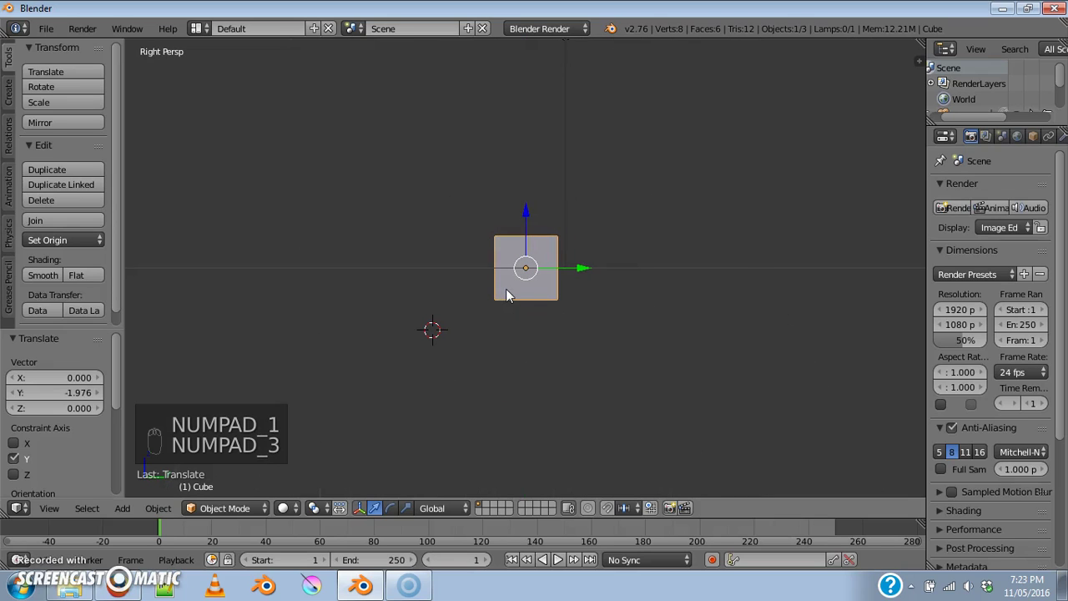
pyautogui.press('KP_3')
pyautogui.press('KP_1')
pyautogui.press('KP_7')
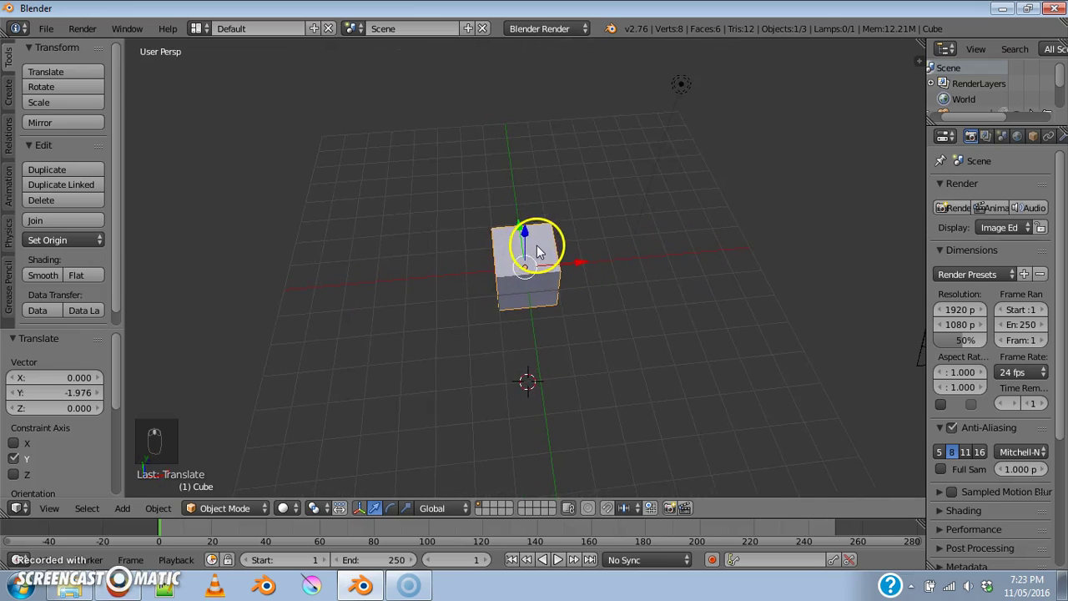
# Slide the cube to about 3.10 on Y and add a second Mesh cube at the 3D cursor
pyautogui.middleClick(530, 256)
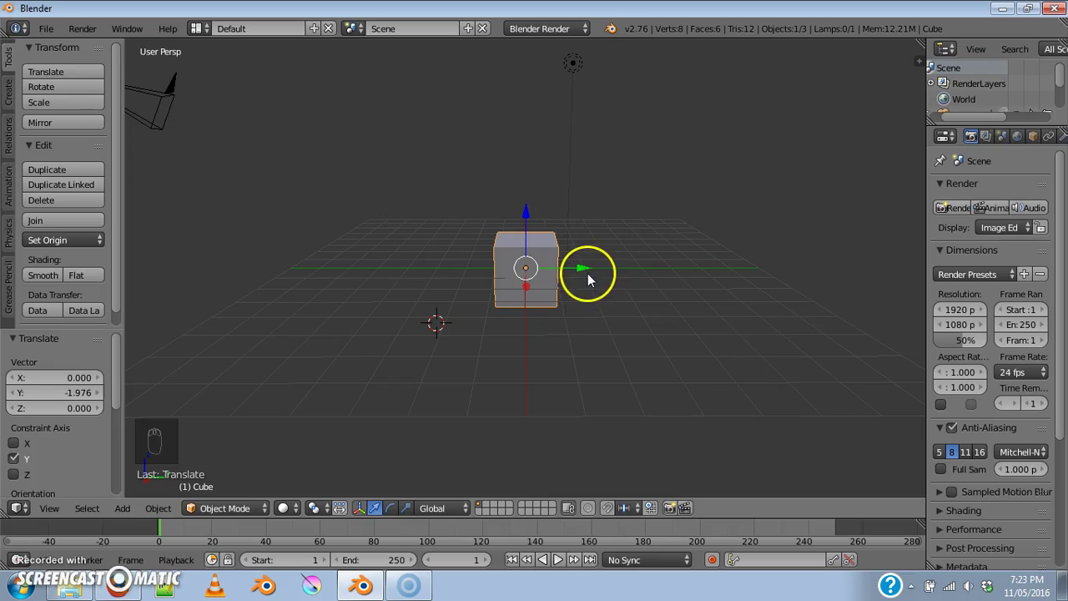
pyautogui.click(579, 269)
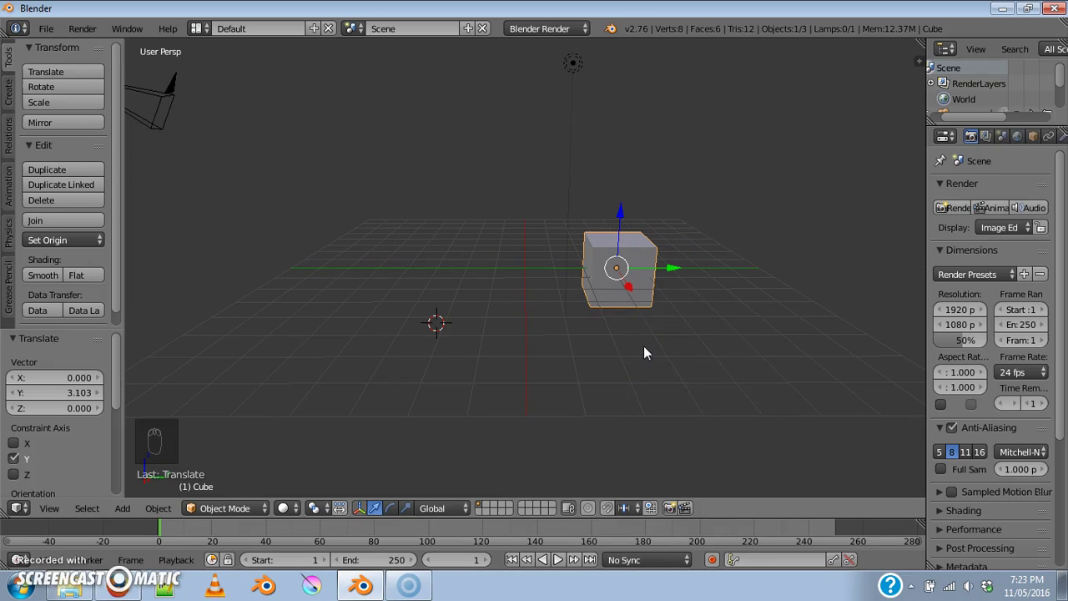
pyautogui.press('shift+a')
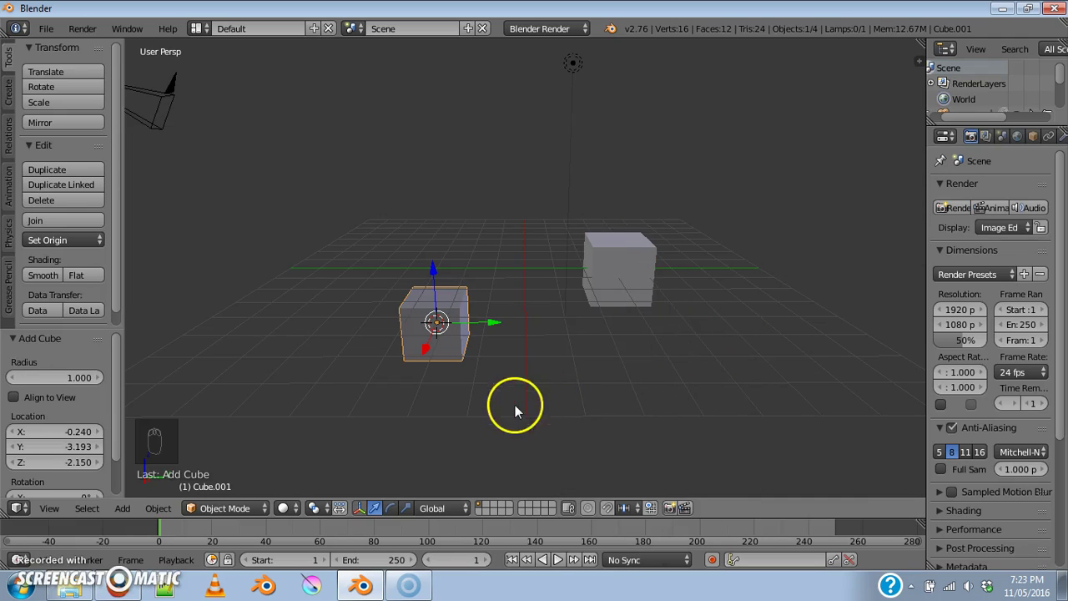
# Raise the new cube and make axis-locked moves to sit it beside the first cube
pyautogui.moveTo(427, 380); pyautogui.dragTo(633, 358)
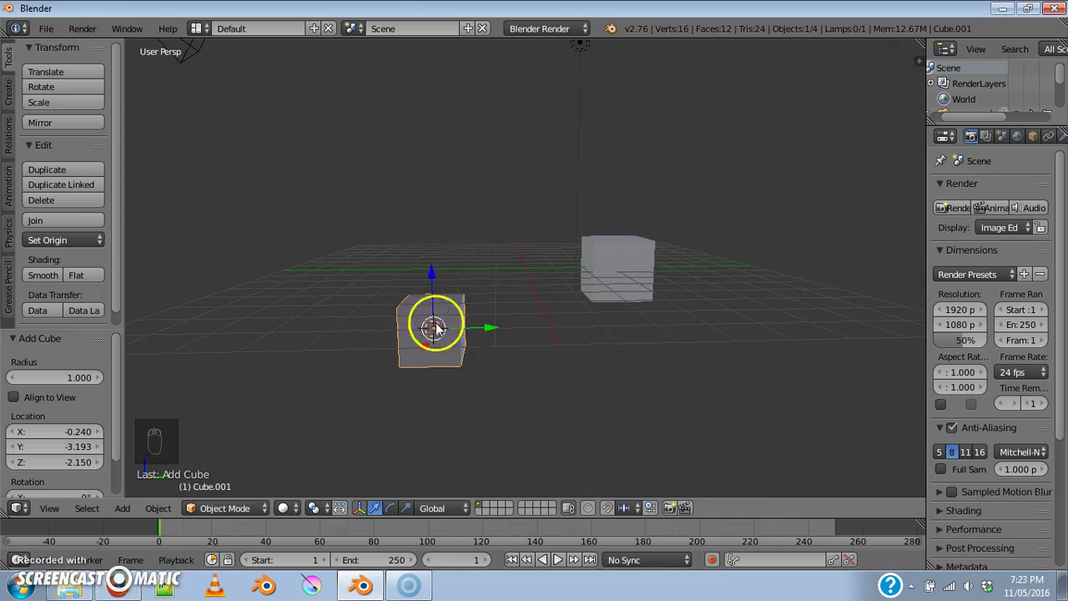
pyautogui.click(433, 281)
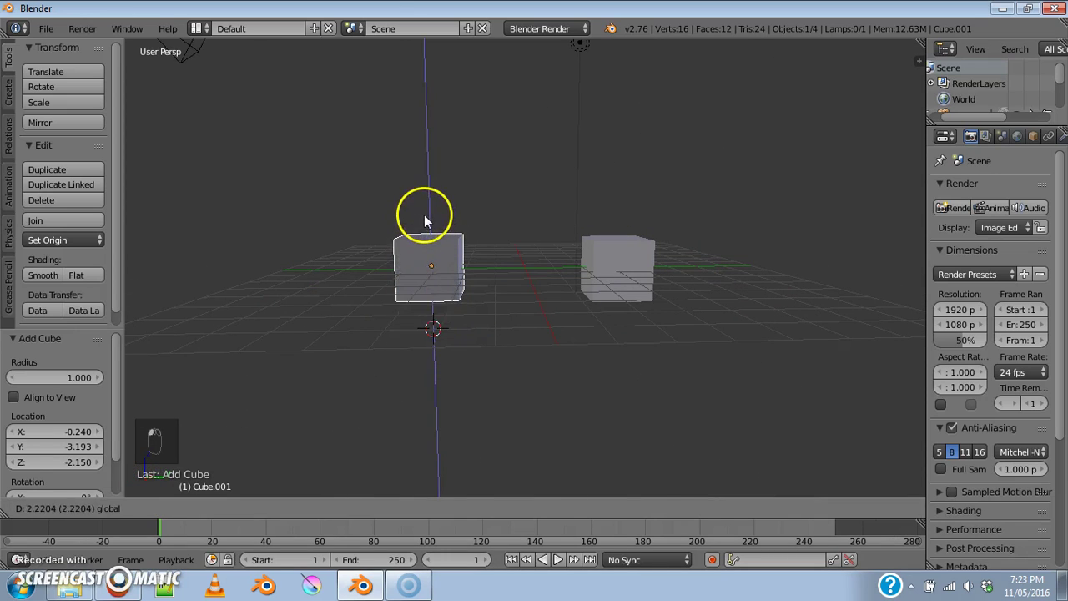
pyautogui.moveTo(483, 268); pyautogui.dragTo(631, 288)
pyautogui.middleClick(631, 287)
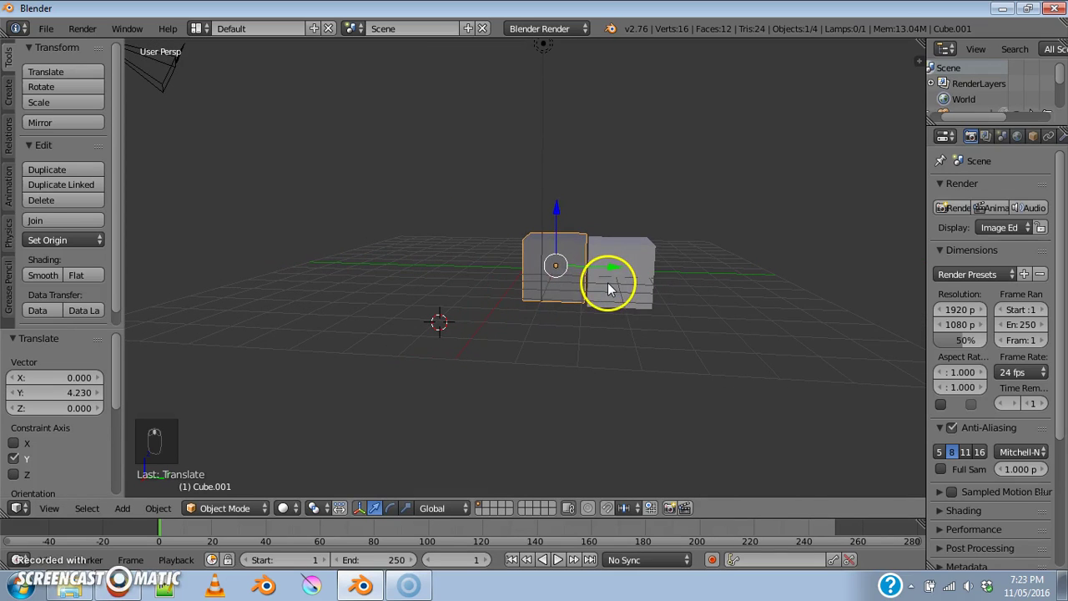
pyautogui.click(559, 216)
pyautogui.middleClick(507, 301)
pyautogui.click(536, 305)
# Continue single-axis adjustments, leaving the new cube about -13.05 along Y
pyautogui.middleClick(548, 307)
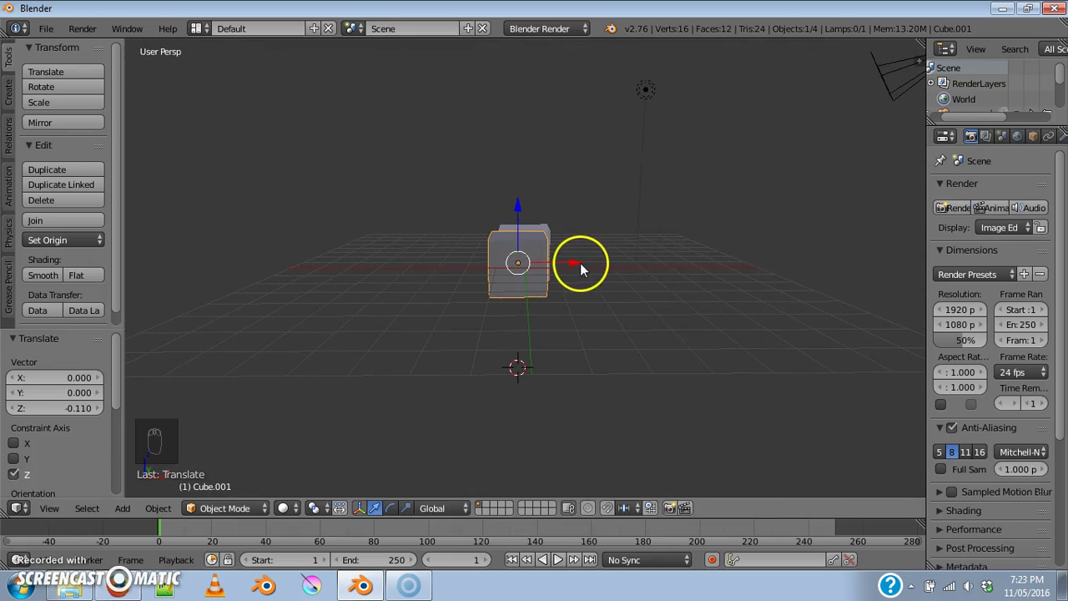
pyautogui.click(579, 267)
pyautogui.middleClick(732, 334)
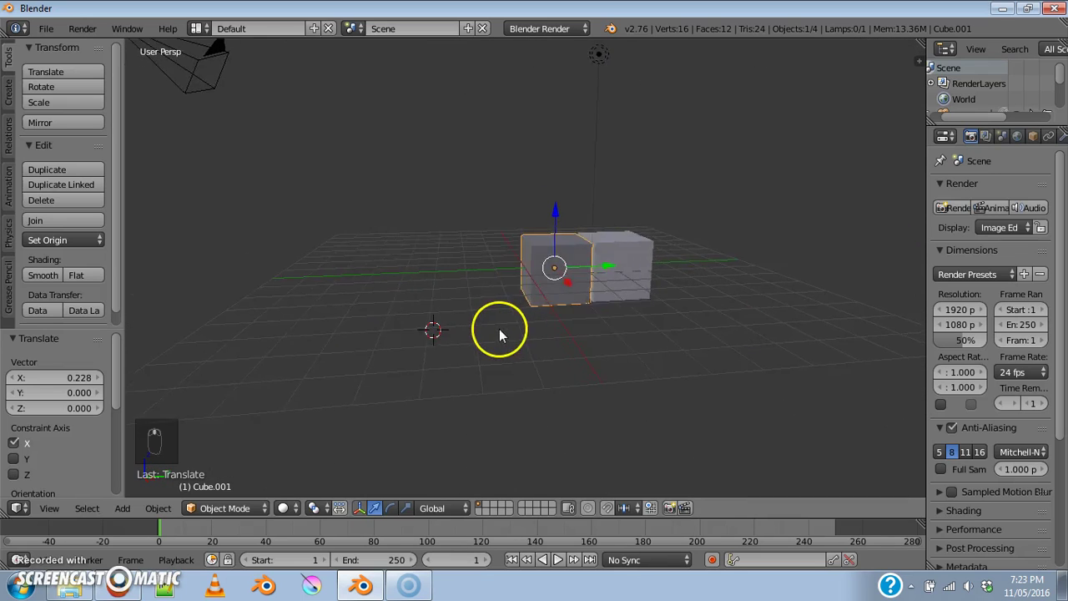
pyautogui.click(614, 274)
pyautogui.middleClick(610, 276)
pyautogui.click(313, 287)
pyautogui.middleClick(772, 380)
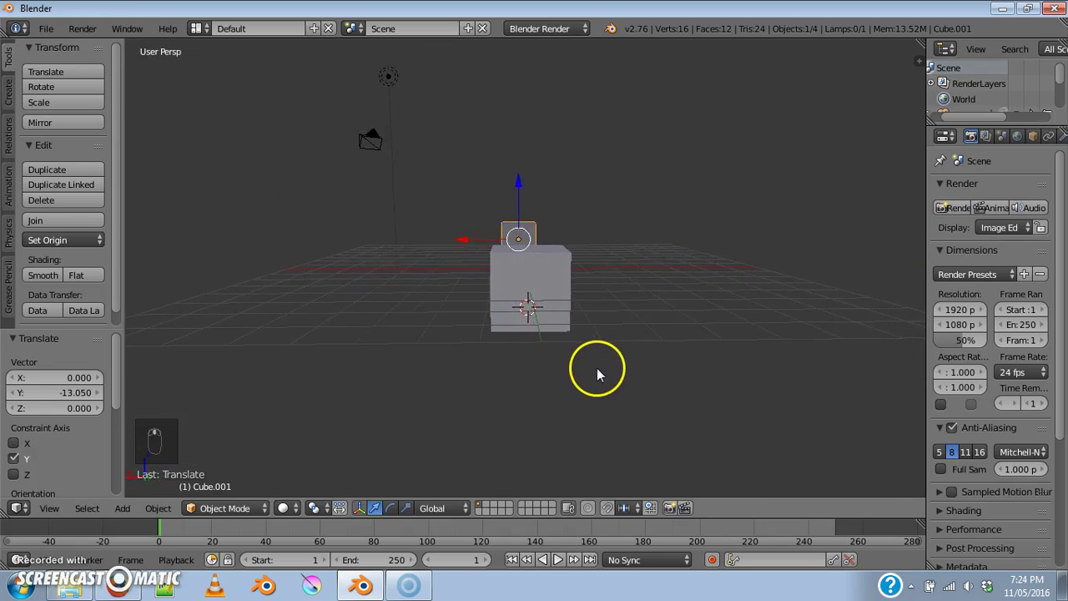
pyautogui.click(591, 377)
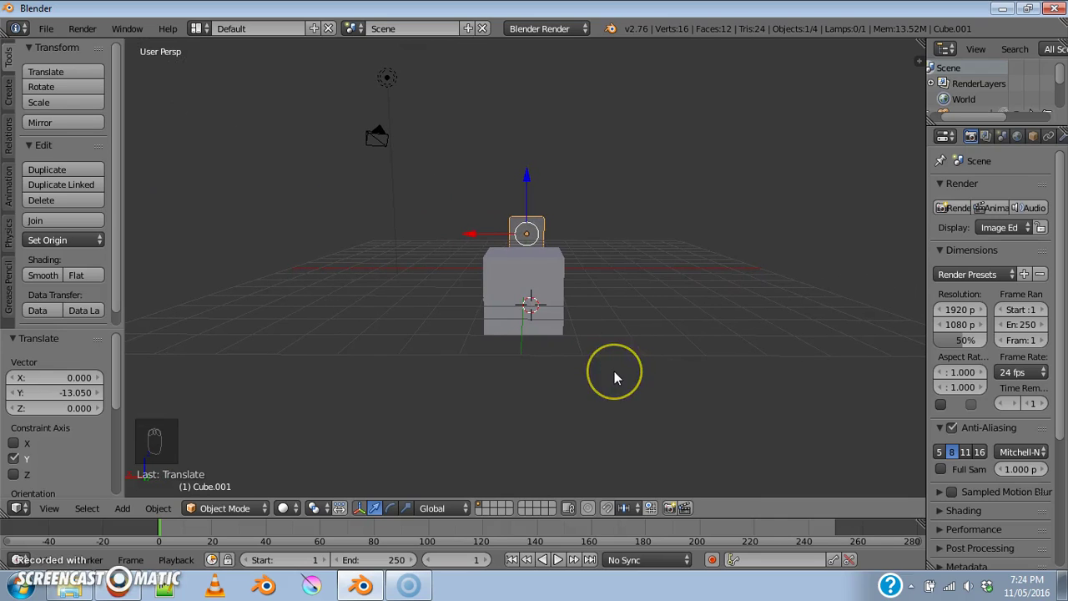
# Switch to orthographic view and look along the cubes from the side
pyautogui.press('KP_5')
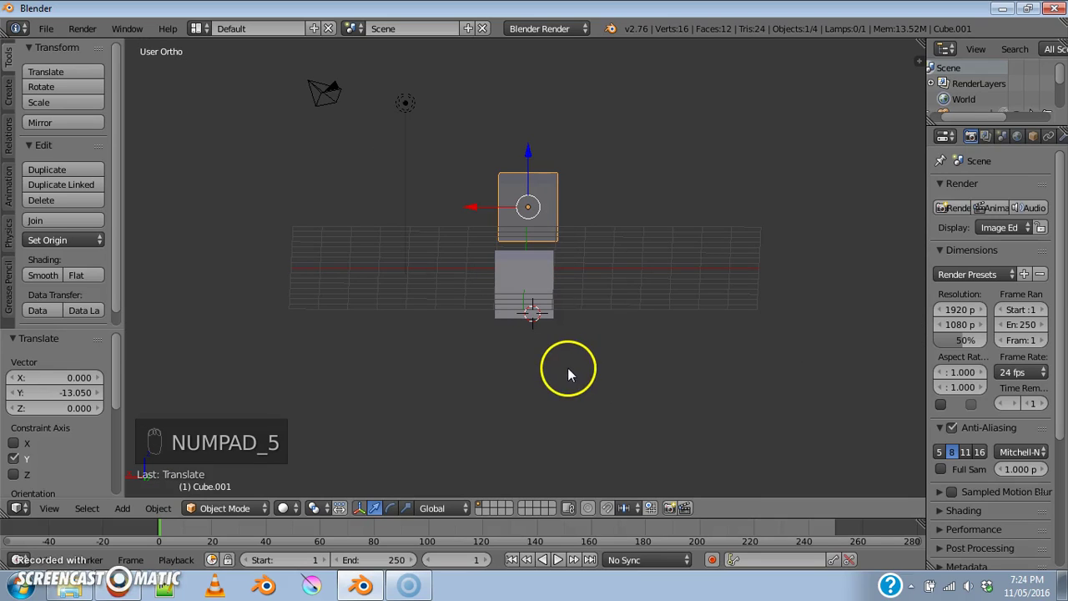
pyautogui.moveTo(578, 373); pyautogui.dragTo(580, 353)
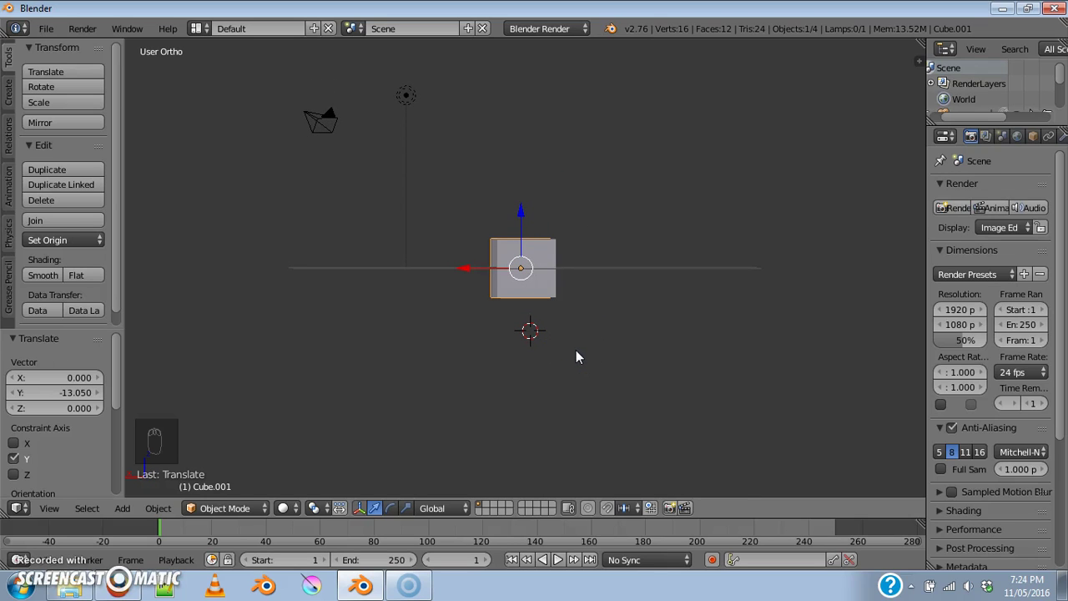
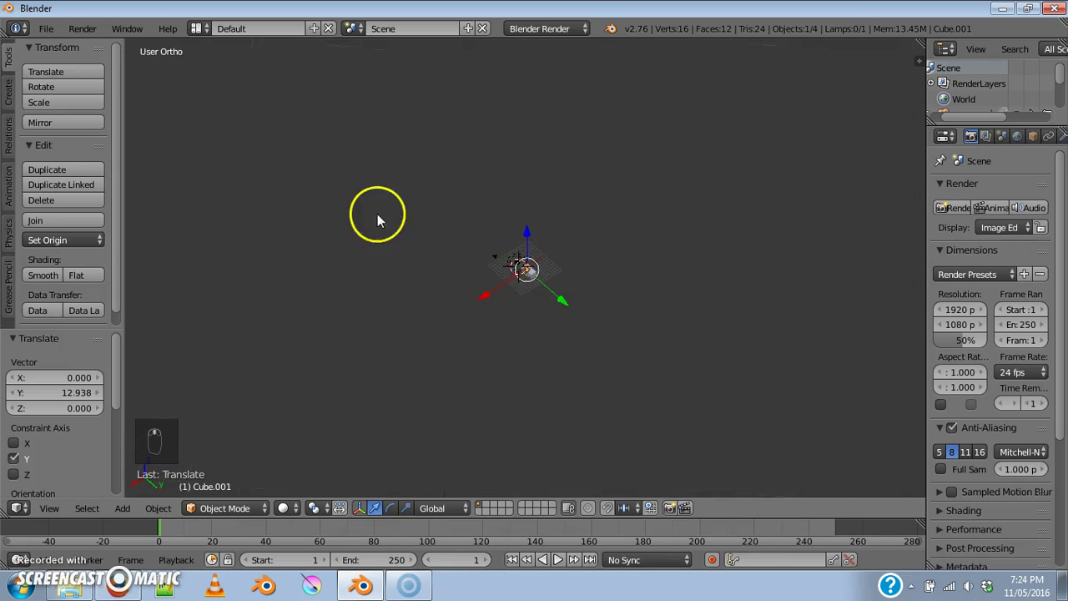
# Reset the view with Shift+C and orbit until both cubes show side by side
pyautogui.click(367, 197)
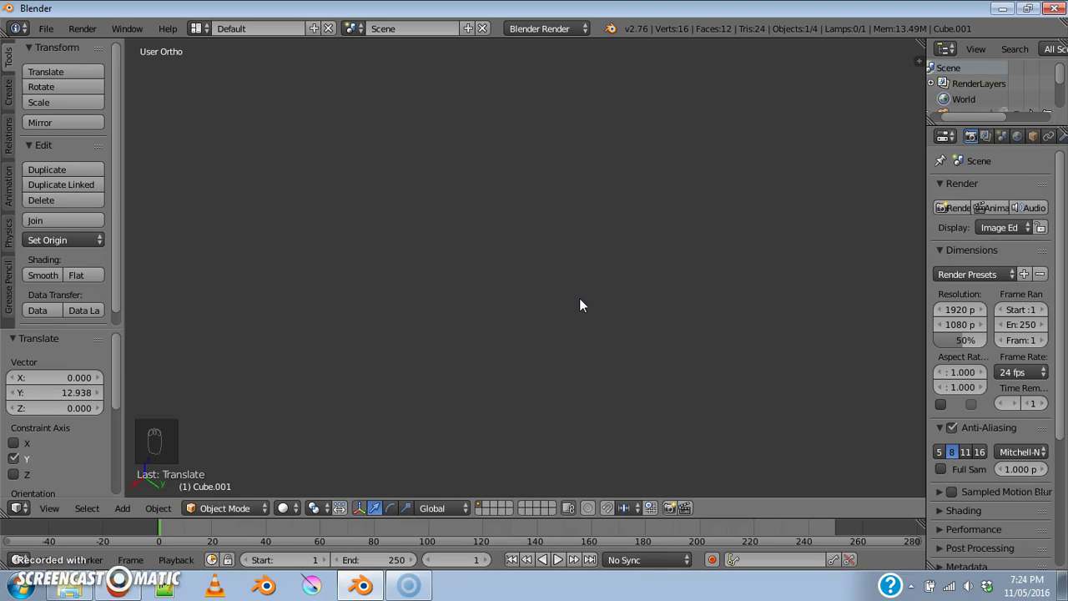
pyautogui.press('alt+c')
pyautogui.press('ctrl+c')
pyautogui.press('shift+c')
pyautogui.moveTo(498, 372); pyautogui.dragTo(665, 320)
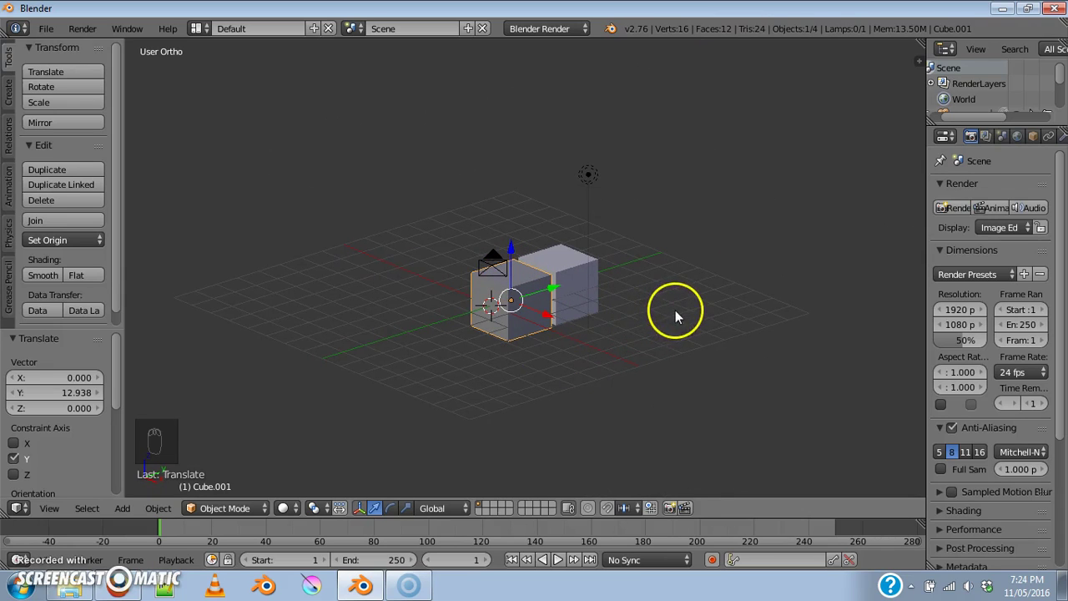
pyautogui.moveTo(584, 284); pyautogui.dragTo(714, 366)
# Select the original cube, undo its 7.5 X shift and start grabbing it again
pyautogui.click(620, 306)
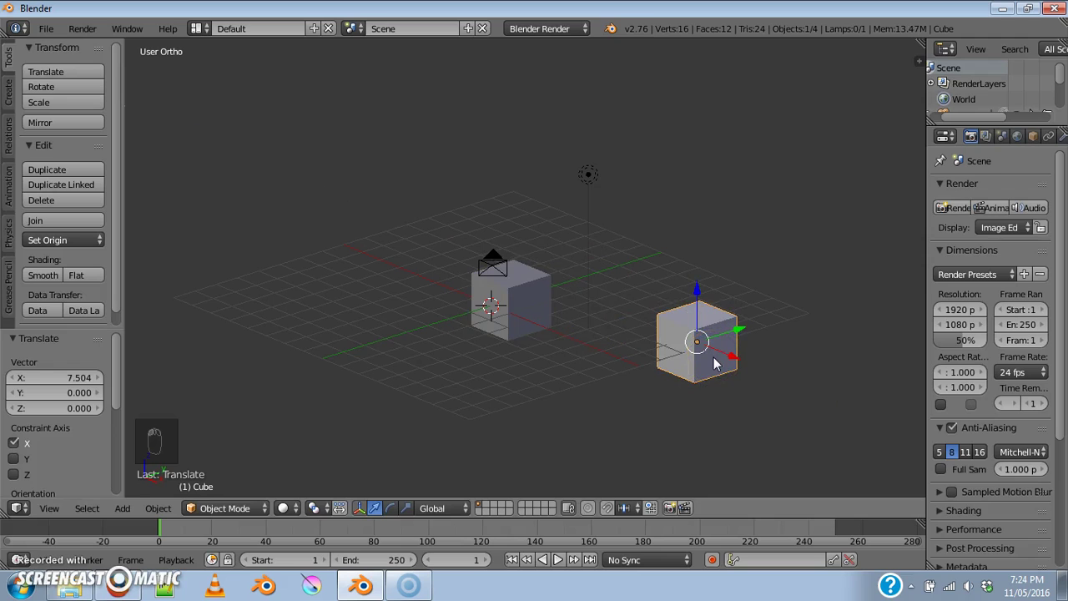
pyautogui.press('ctrl+z')
pyautogui.moveTo(738, 333); pyautogui.dragTo(676, 309)
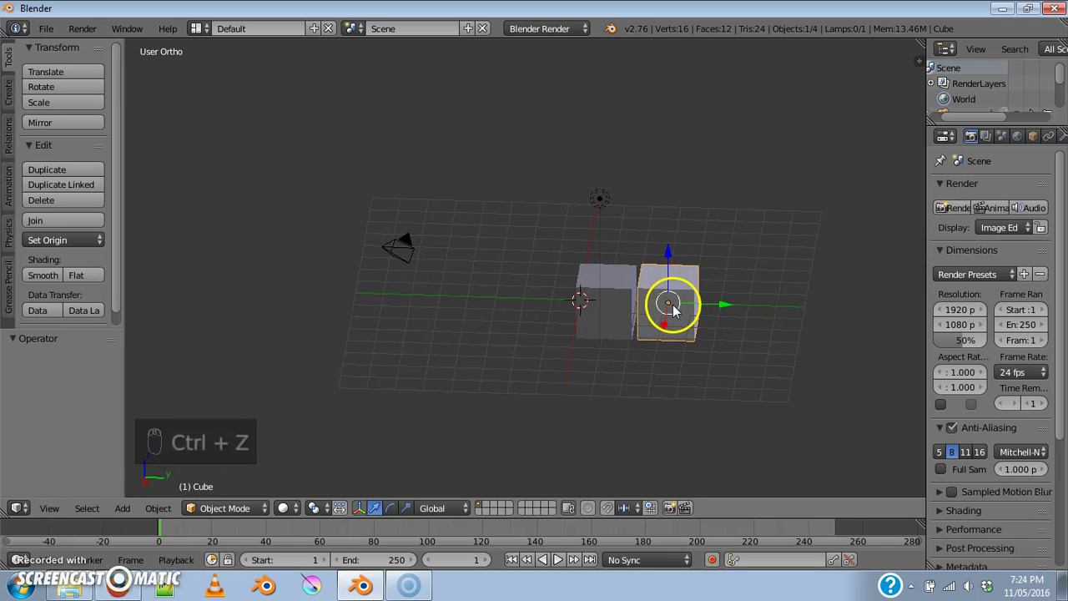
pyautogui.press('g')
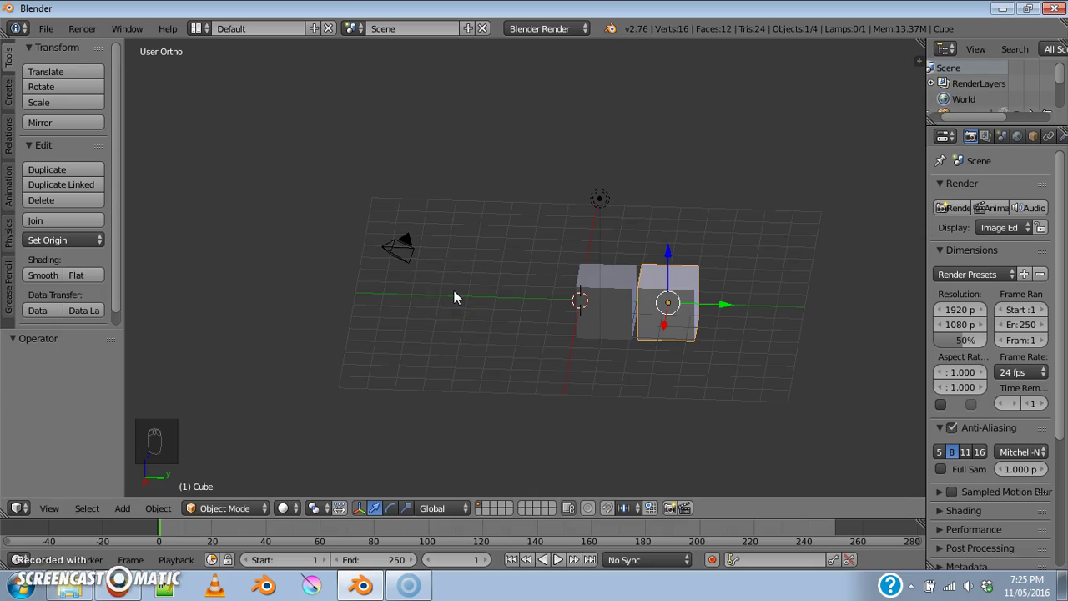
# Undo the stray move and switch to a top-down view of the two cubes
pyautogui.press('g')
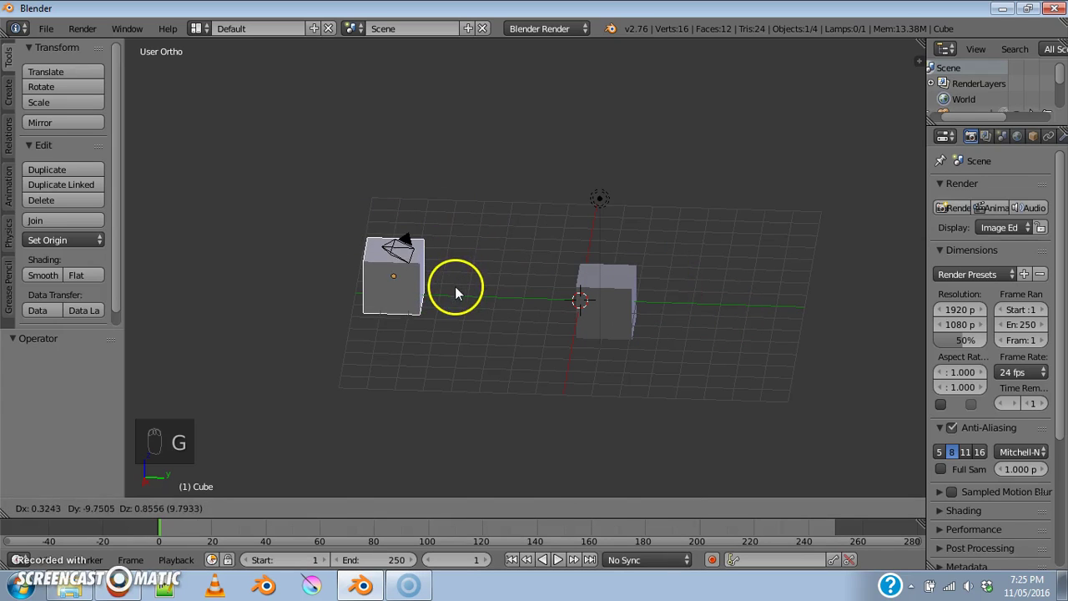
pyautogui.press('ctrl+z')
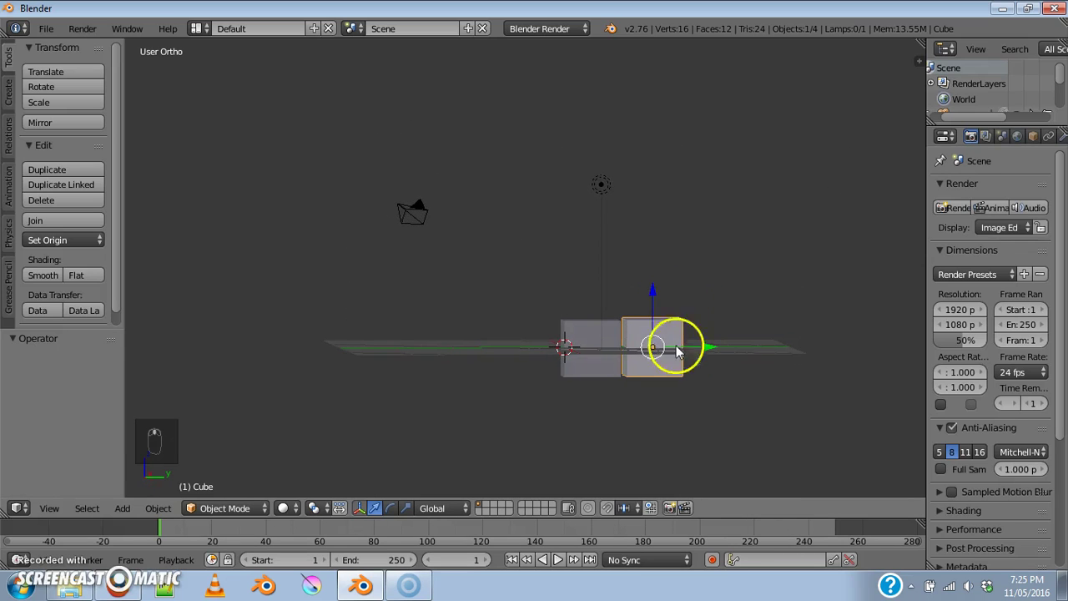
pyautogui.press('KP_7')
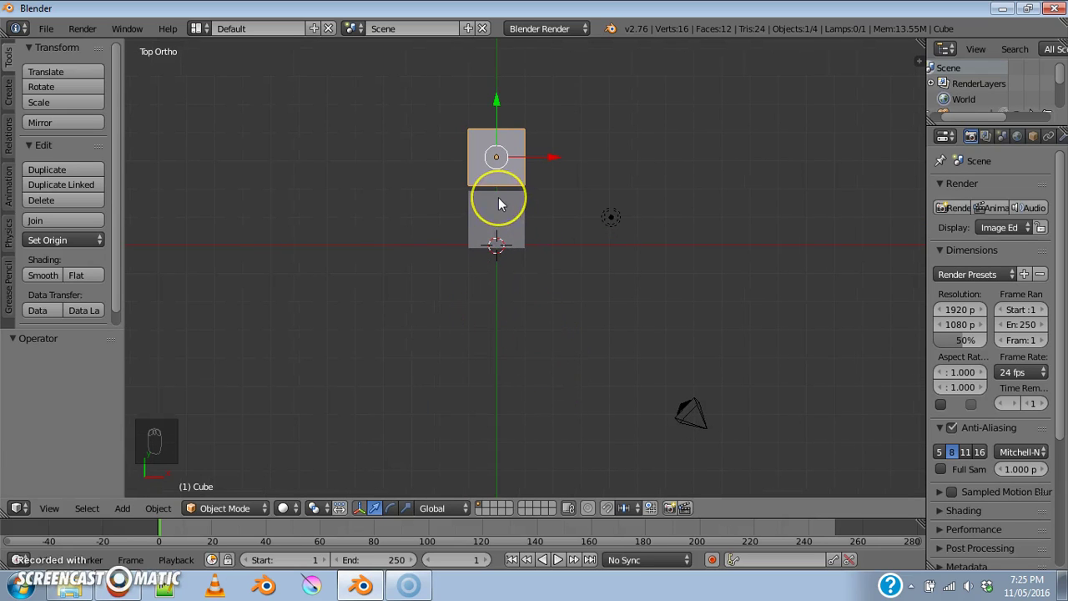
# Duplicate the cube three times along Y to make a row of five touching cubes
pyautogui.press('shift+d')
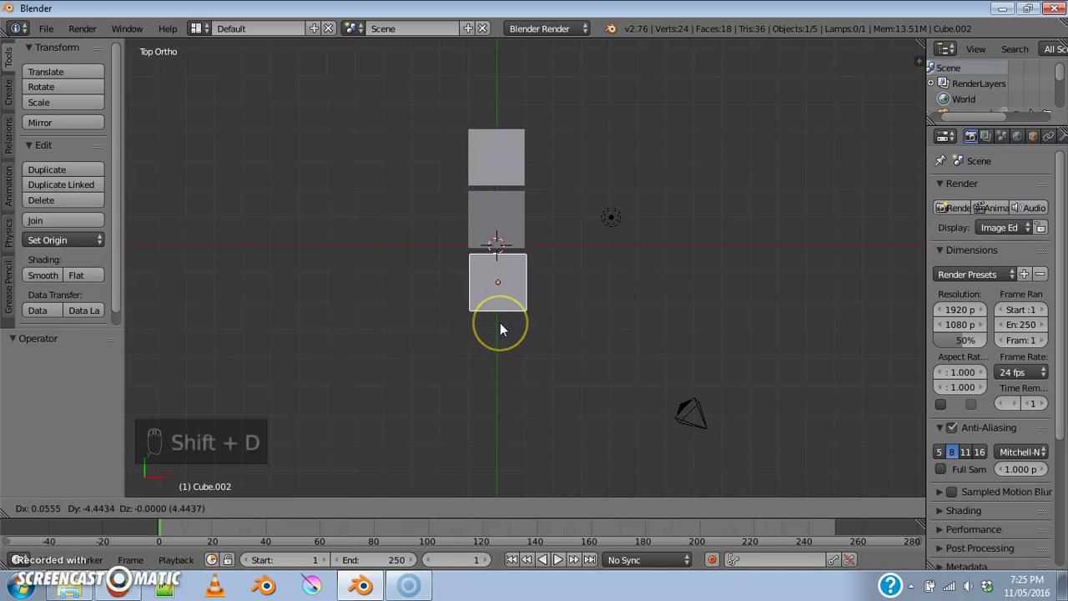
pyautogui.press('shift+d')
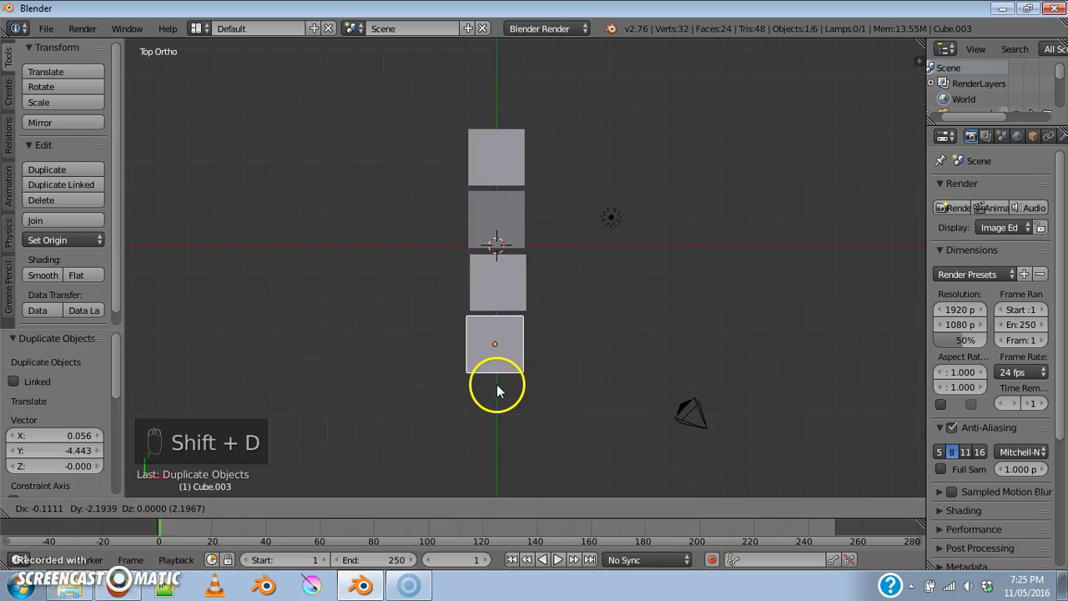
pyautogui.press('shift+d')
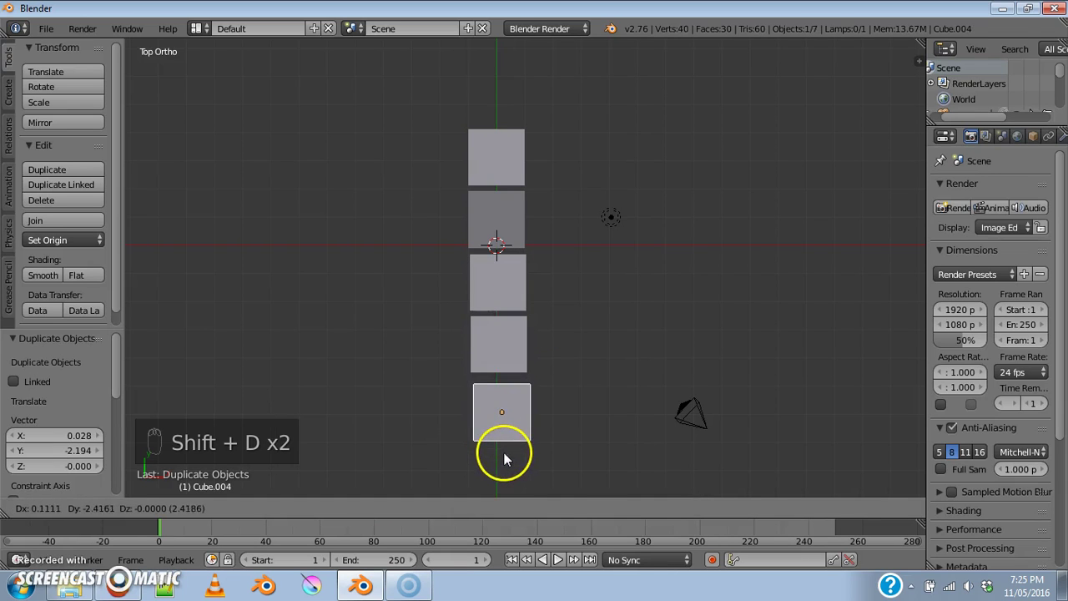
# Box-select the five cubes, duplicate the row on top and shift it half a cube along Y
pyautogui.middleClick(690, 406)
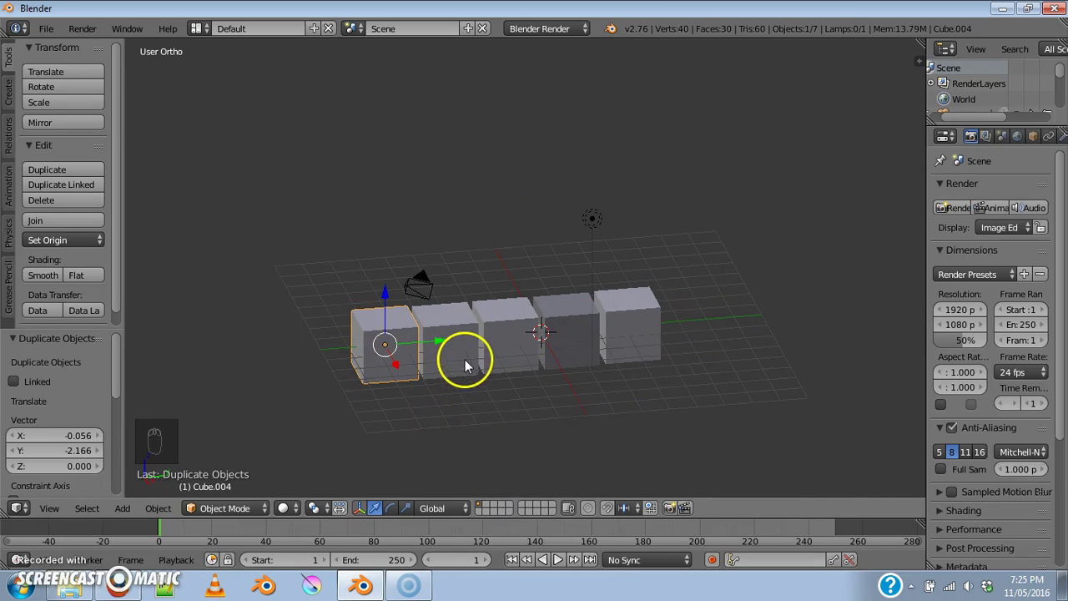
pyautogui.moveTo(450, 336); pyautogui.dragTo(676, 429)
pyautogui.press('shift+d')
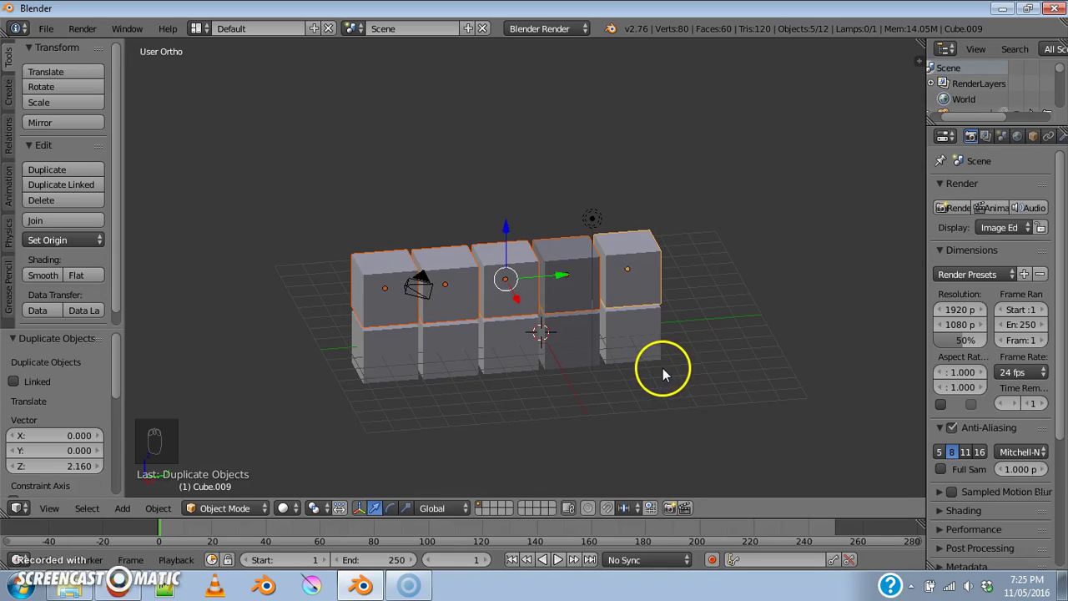
pyautogui.click(553, 278)
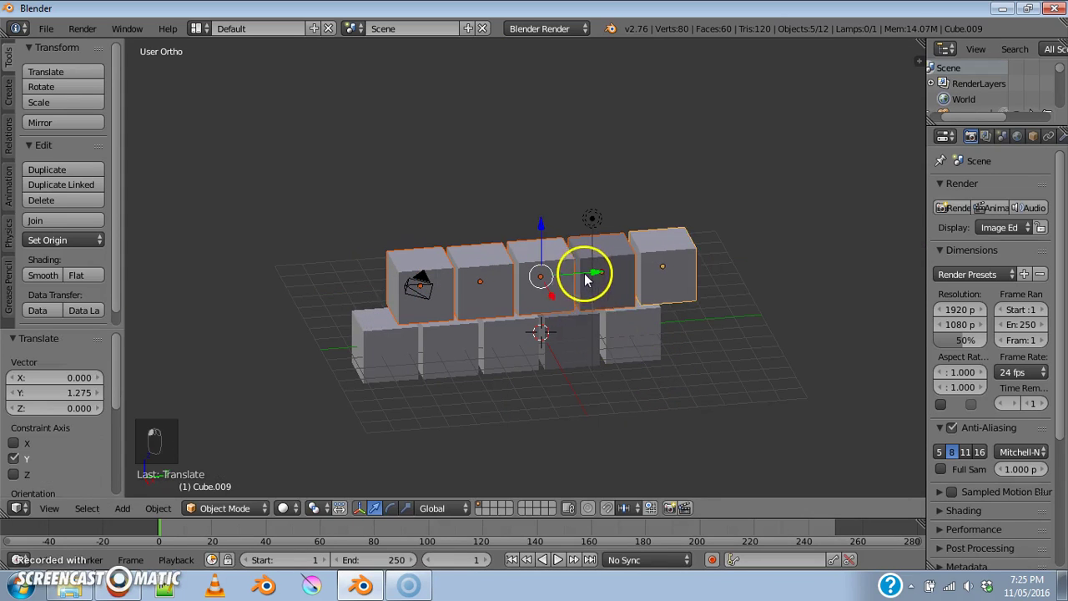
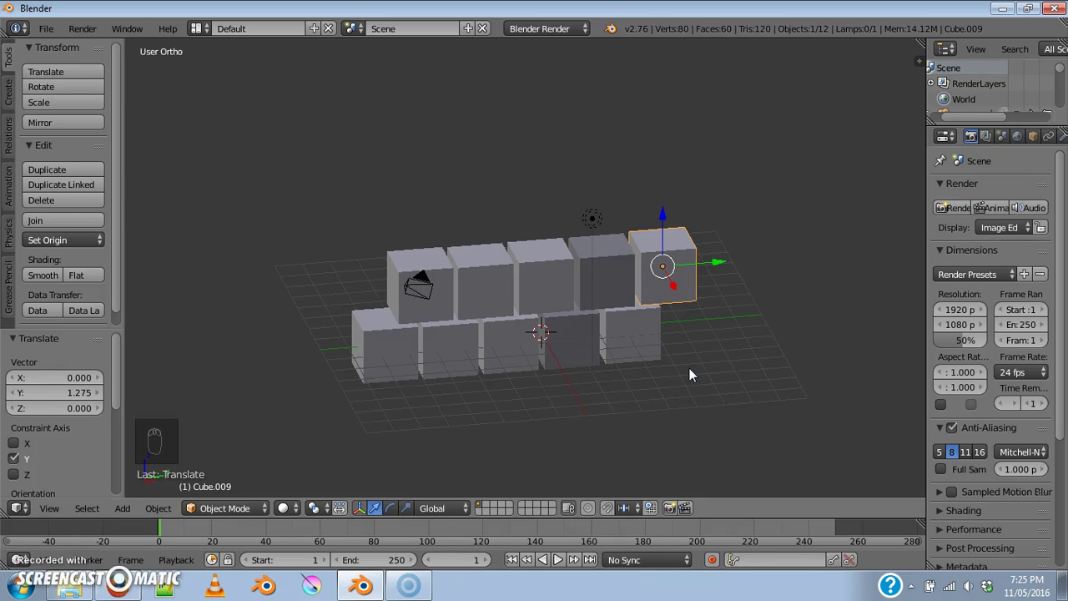
# Delete the overhanging end cube so the upper row holds four cubes
pyautogui.press('Delete')
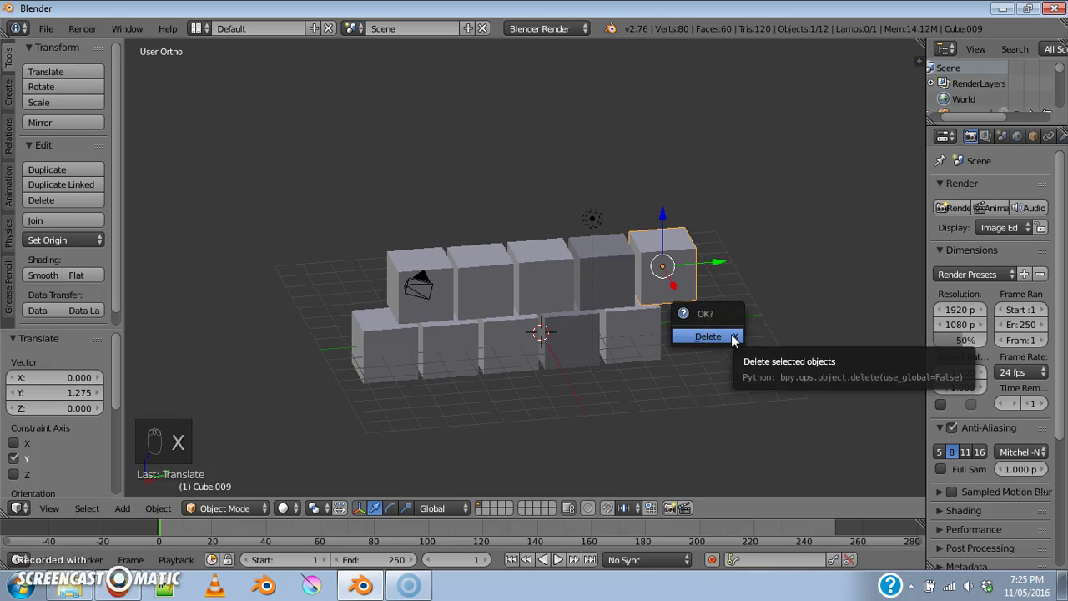
pyautogui.press('x')
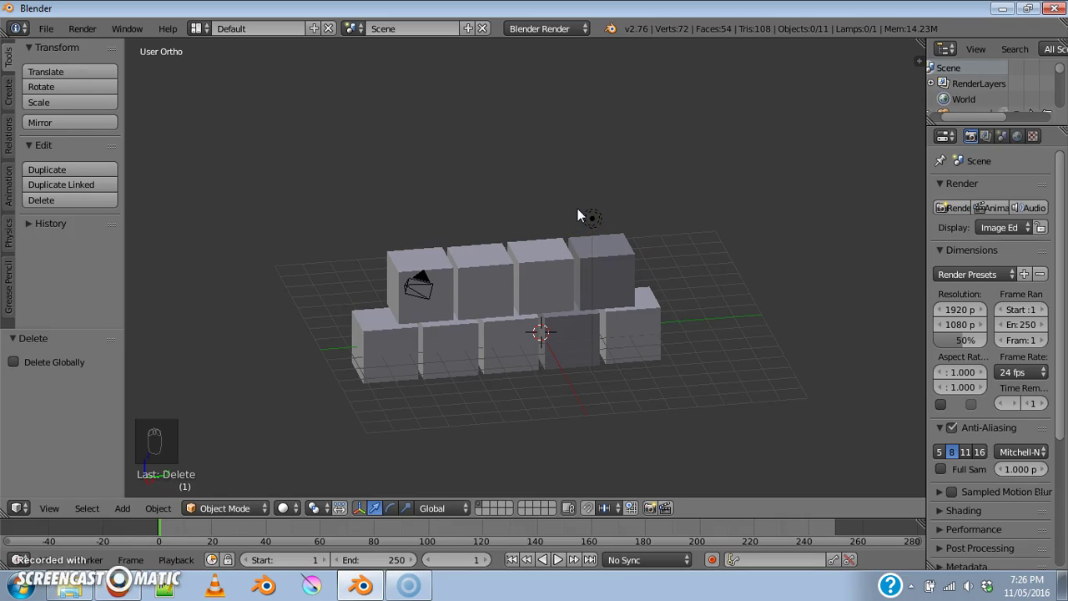
pyautogui.press('ctrl+n')
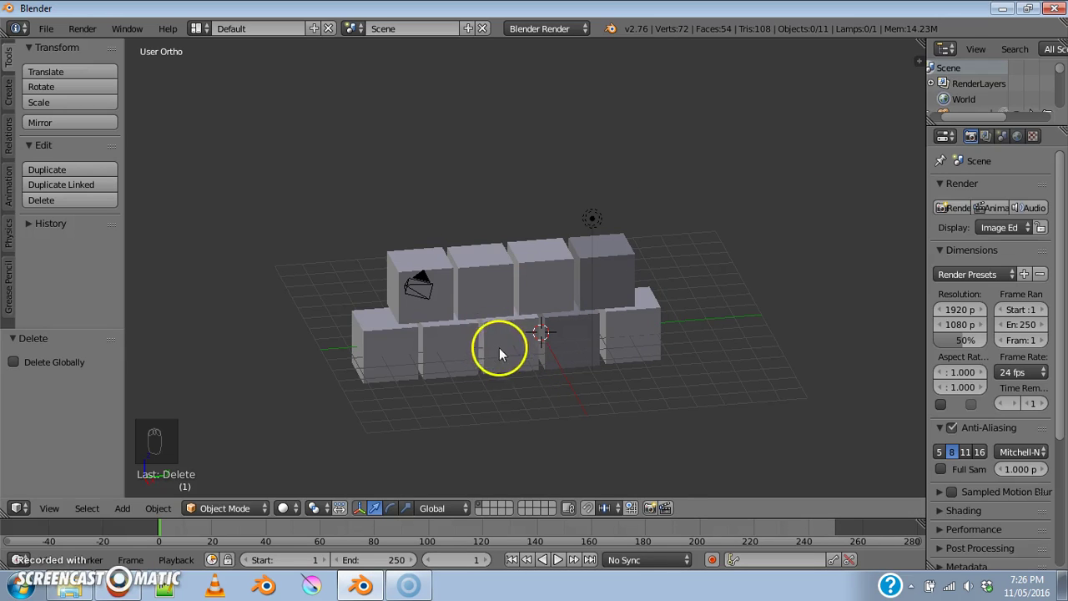
# Duplicate the three middle bottom cubes and lift the copies along Z onto the second row
pyautogui.moveTo(463, 354); pyautogui.dragTo(566, 461)
pyautogui.press('shift+d')
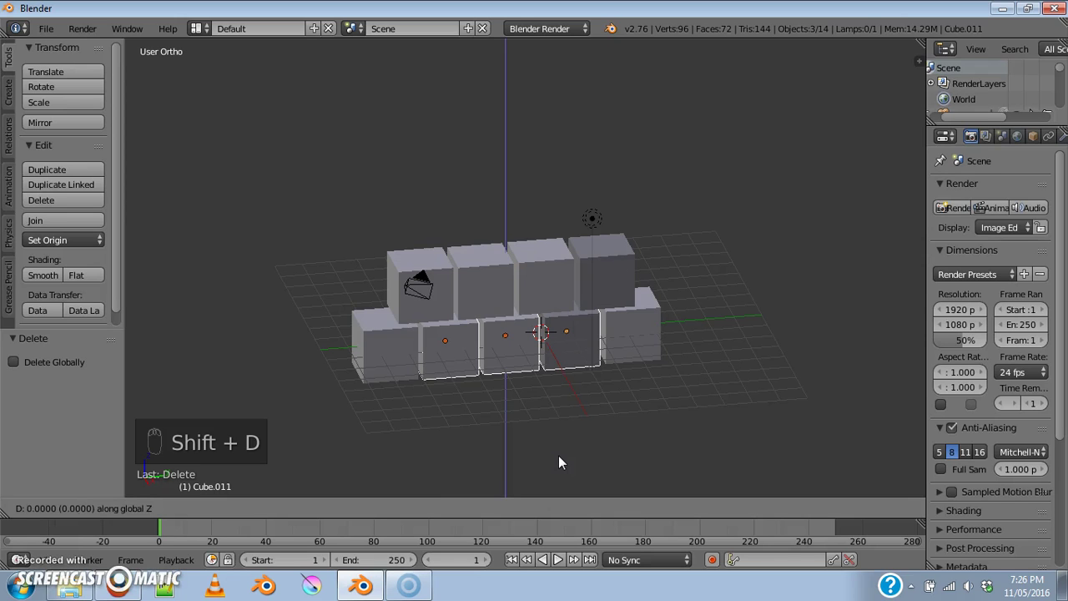
pyautogui.middleClick(548, 383)
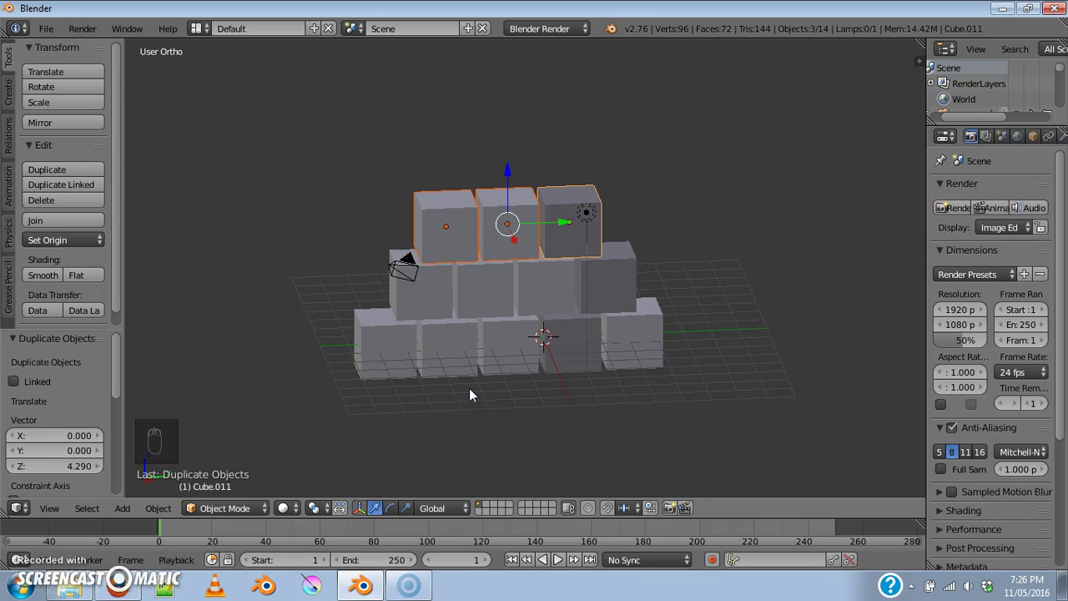
pyautogui.press('KP_0')
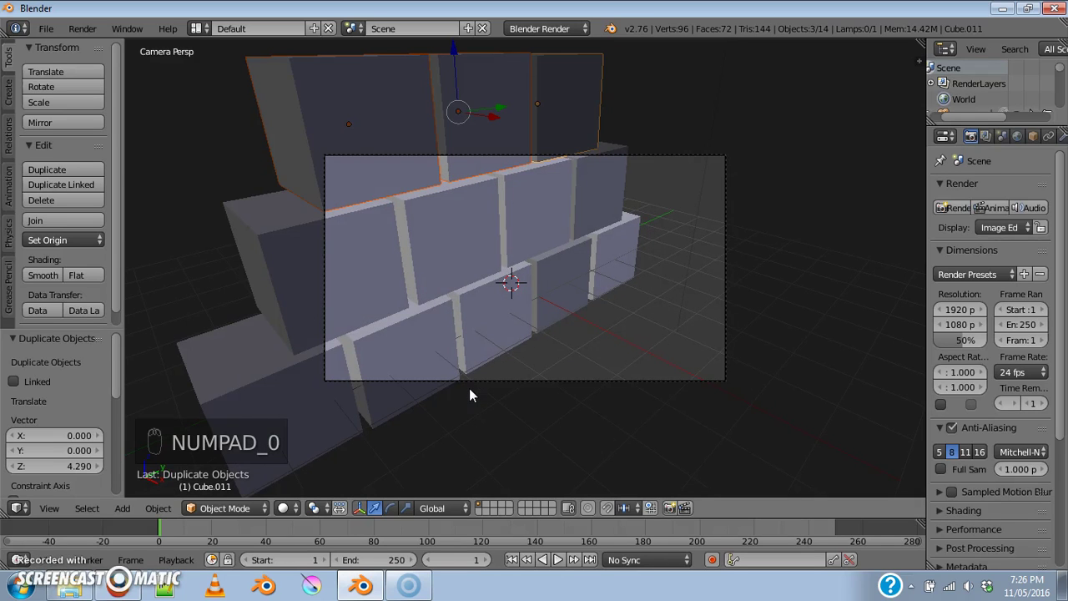
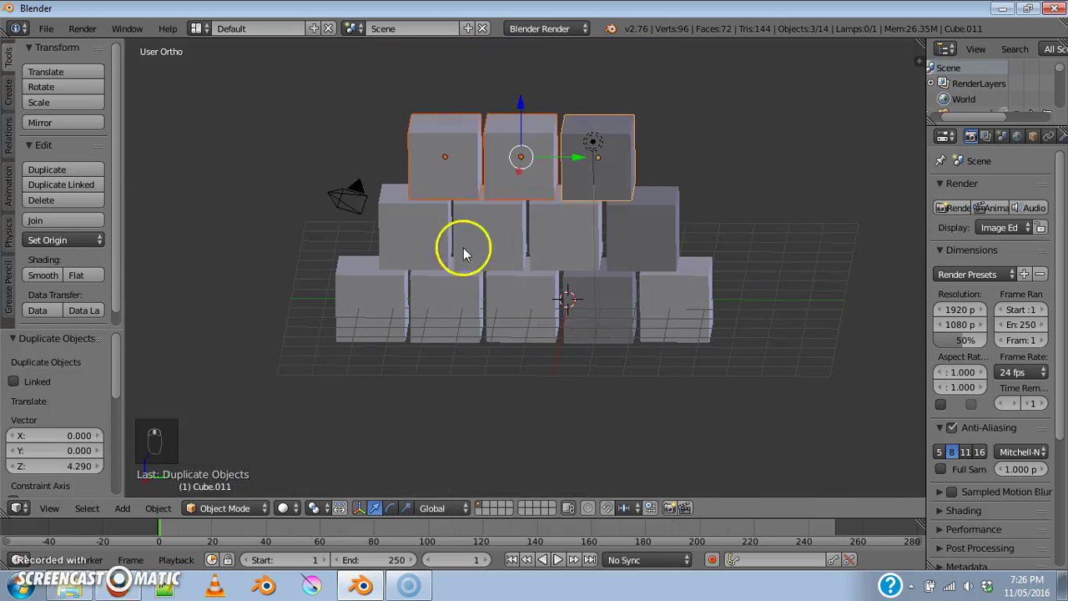
pyautogui.moveTo(342, 187); pyautogui.dragTo(231, 130)
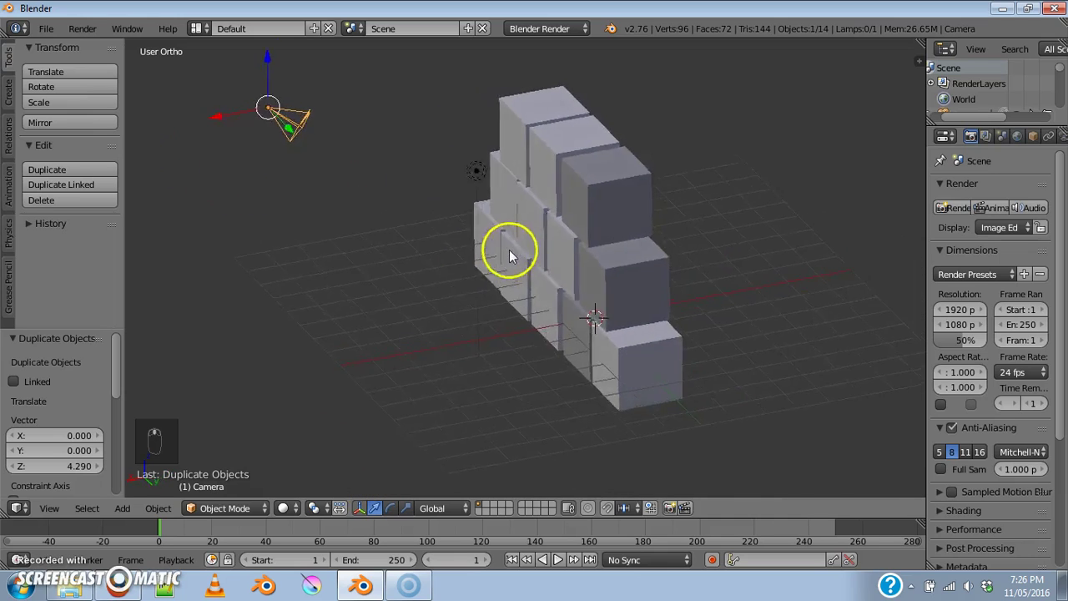
pyautogui.moveTo(449, 140); pyautogui.dragTo(426, 179)
pyautogui.middleClick(426, 178)
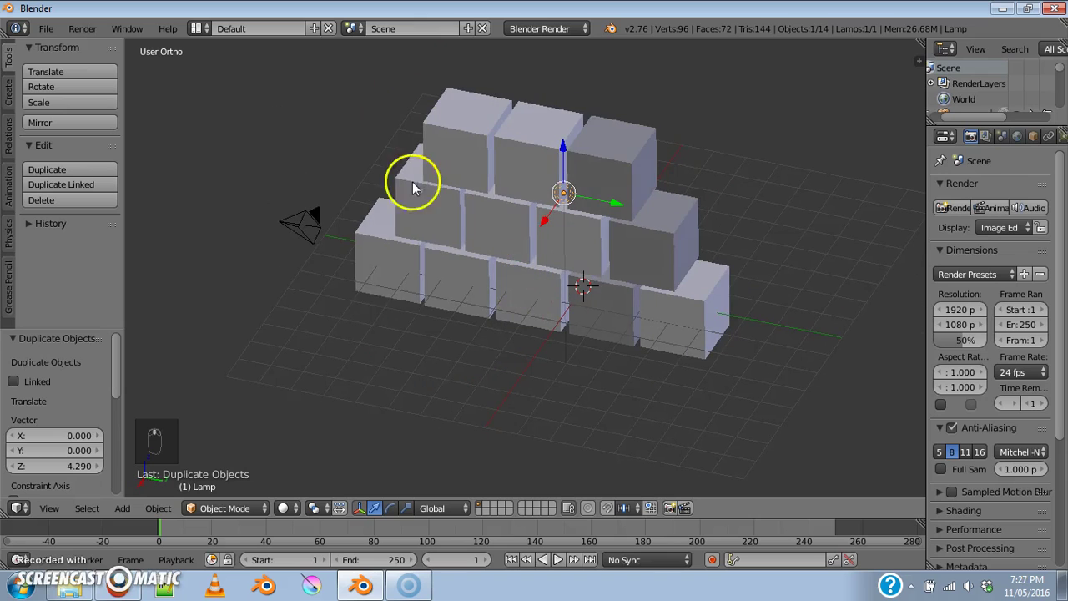
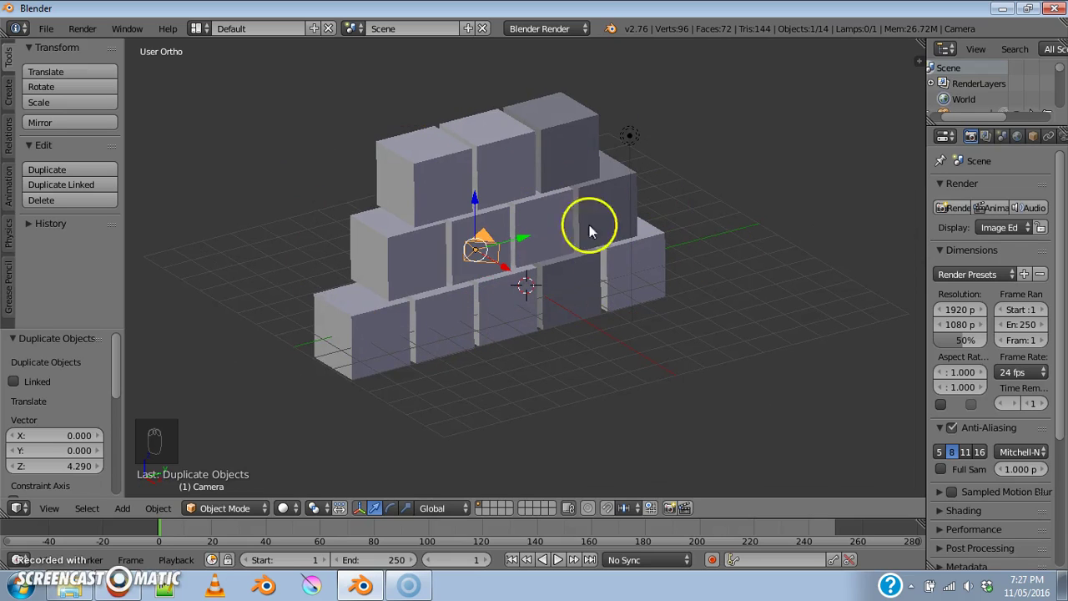
pyautogui.click(931, 242)
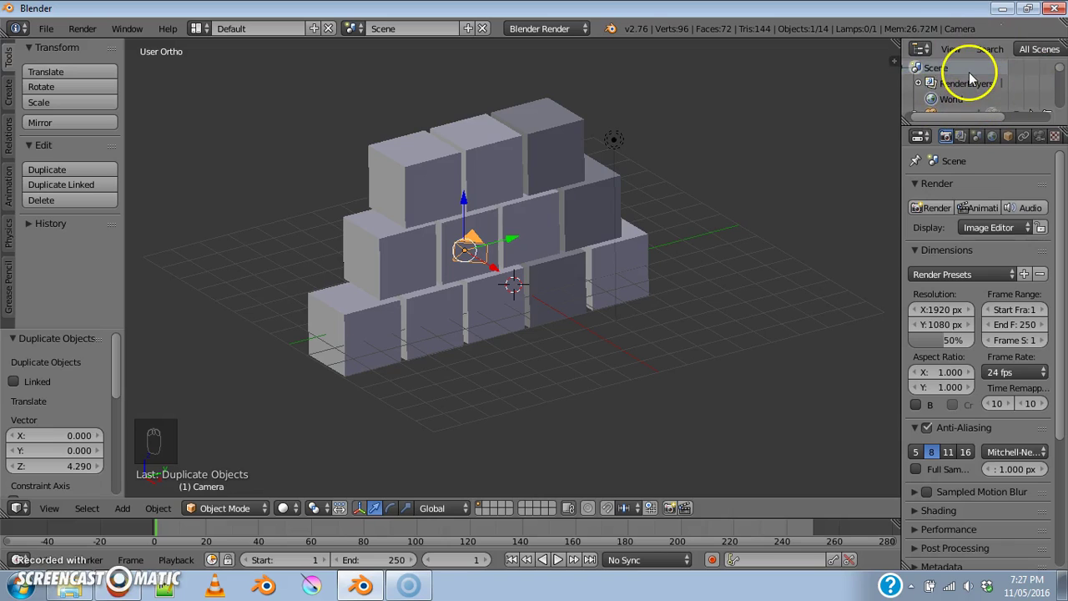
pyautogui.moveTo(969, 84); pyautogui.dragTo(954, 105)
pyautogui.click(954, 105)
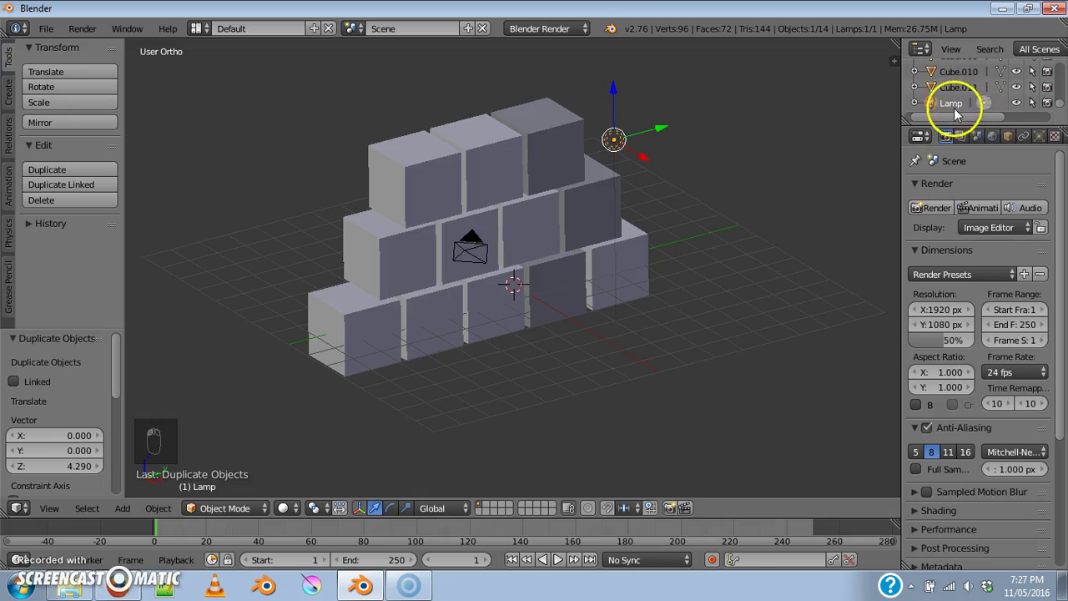
pyautogui.moveTo(990, 99); pyautogui.dragTo(954, 71)
pyautogui.click(955, 71)
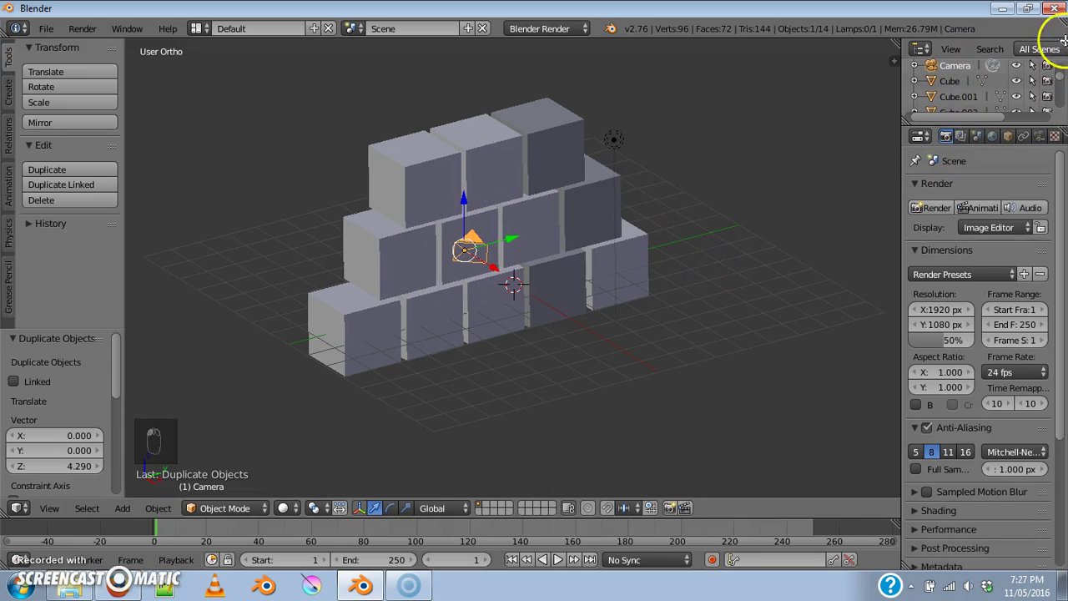
# Widen the Properties editor, show the Render settings and expand the Output panel
pyautogui.moveTo(941, 94); pyautogui.dragTo(901, 184)
pyautogui.click(901, 184)
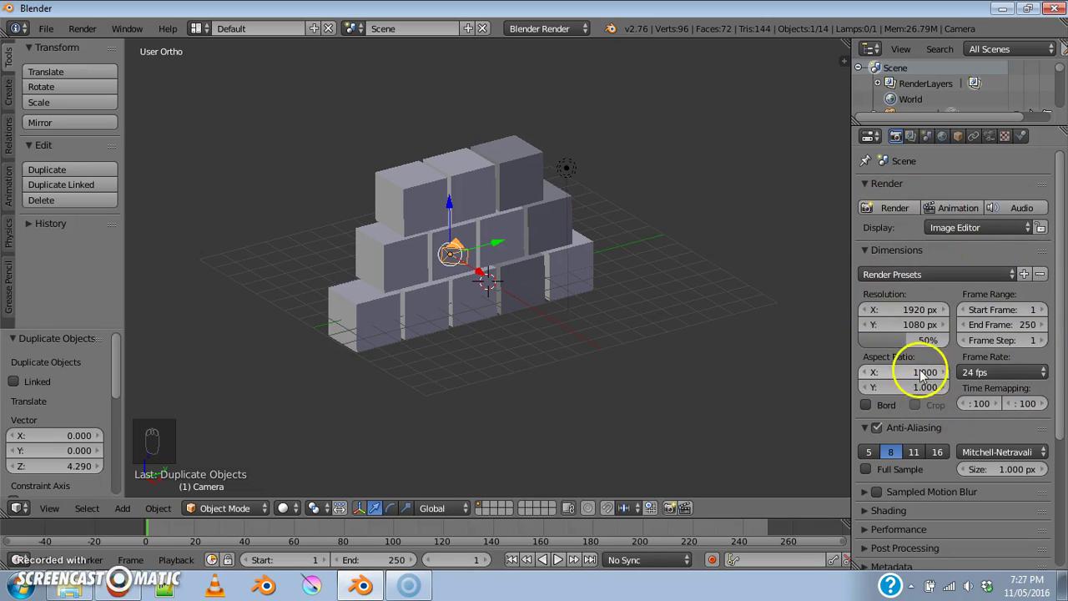
pyautogui.click(1011, 276)
# Choose PNG as the output file format, then toggle the viewport between perspective and orthographic
pyautogui.moveTo(959, 261); pyautogui.dragTo(897, 312)
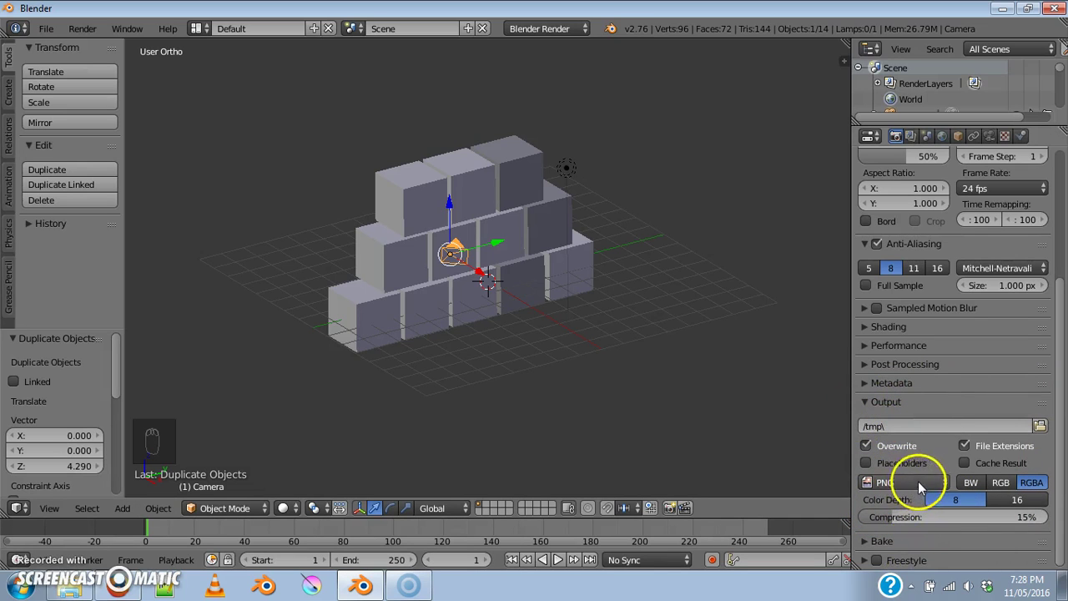
pyautogui.click(931, 490)
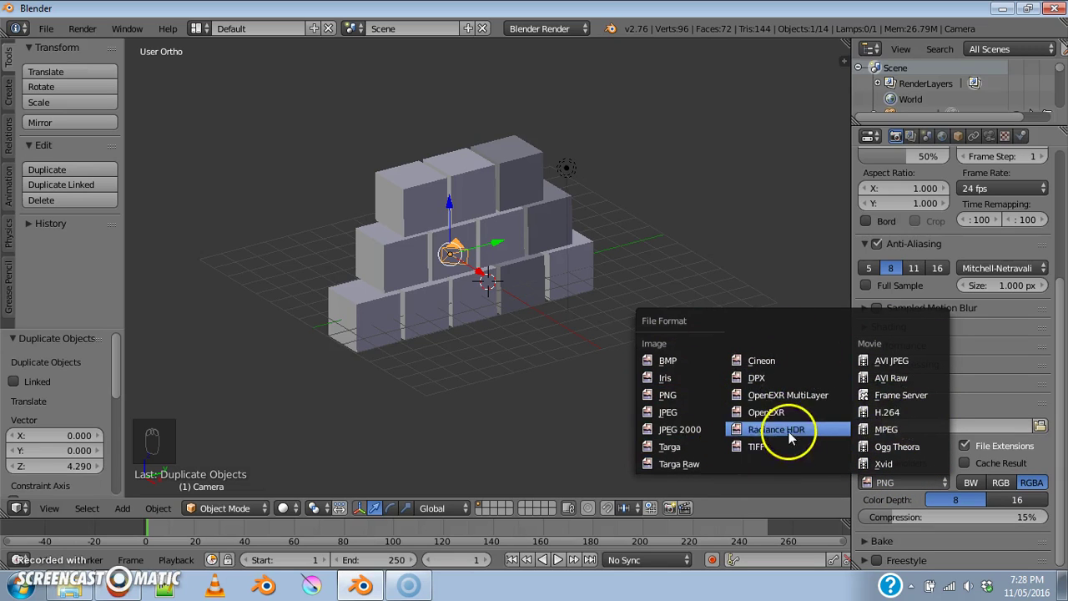
pyautogui.moveTo(1000, 407); pyautogui.dragTo(937, 493)
pyautogui.click(934, 493)
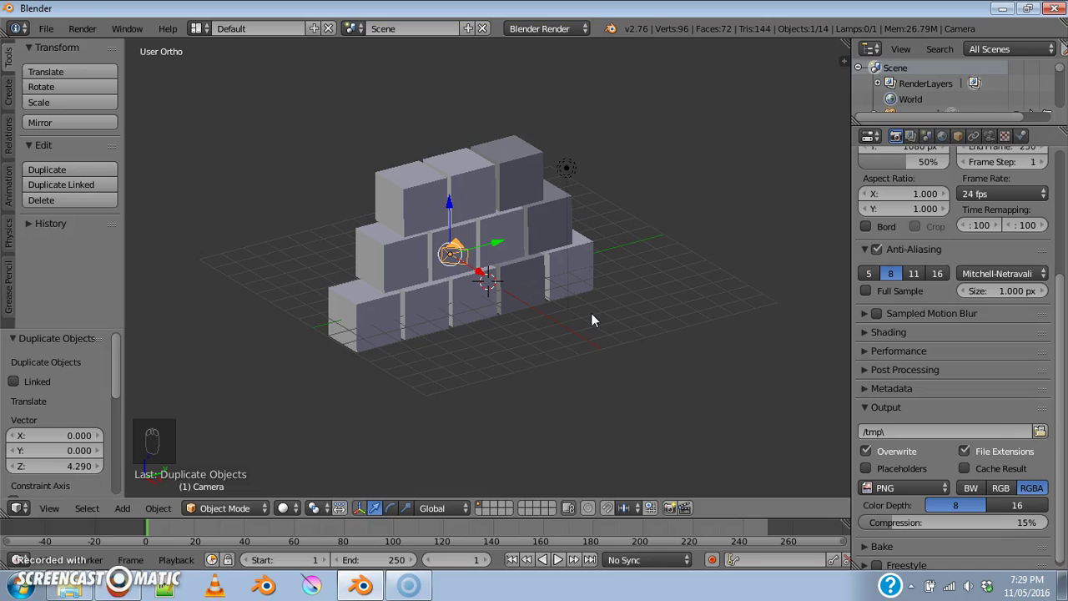
pyautogui.press('KP_5')
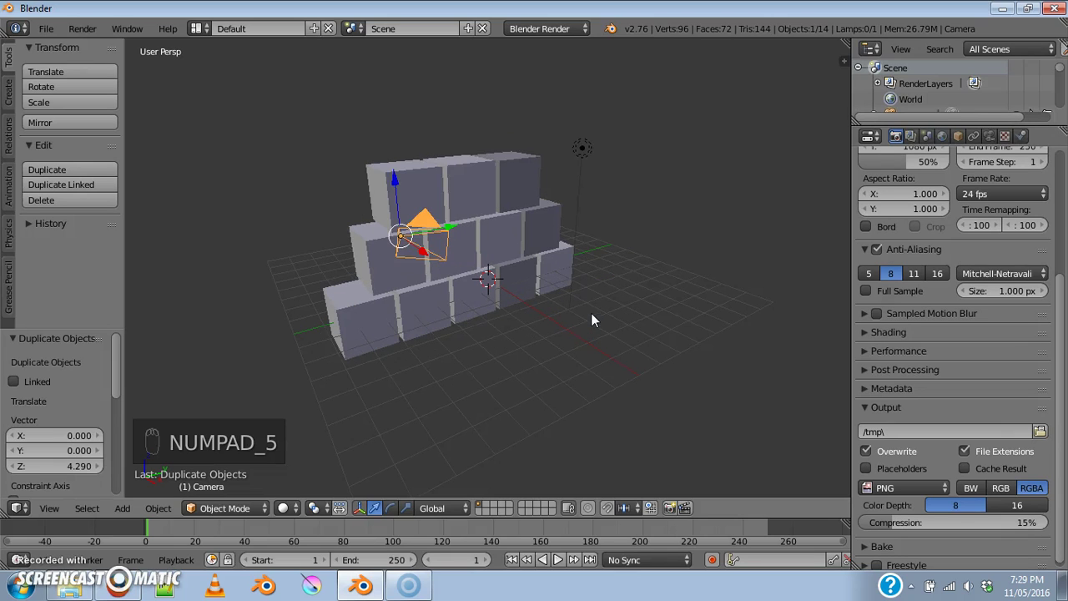
pyautogui.press('KP_5')
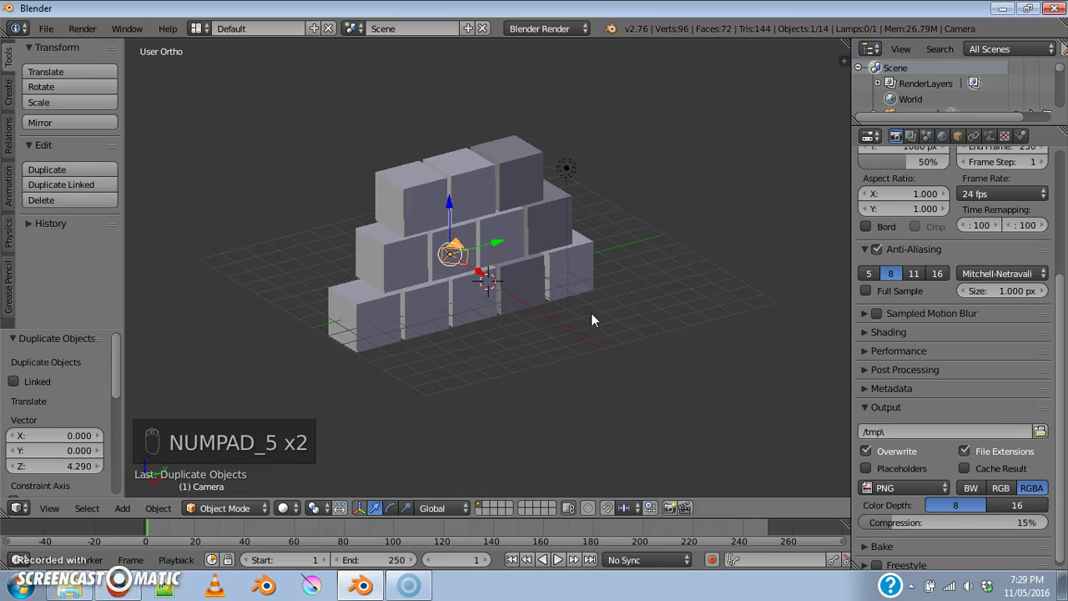